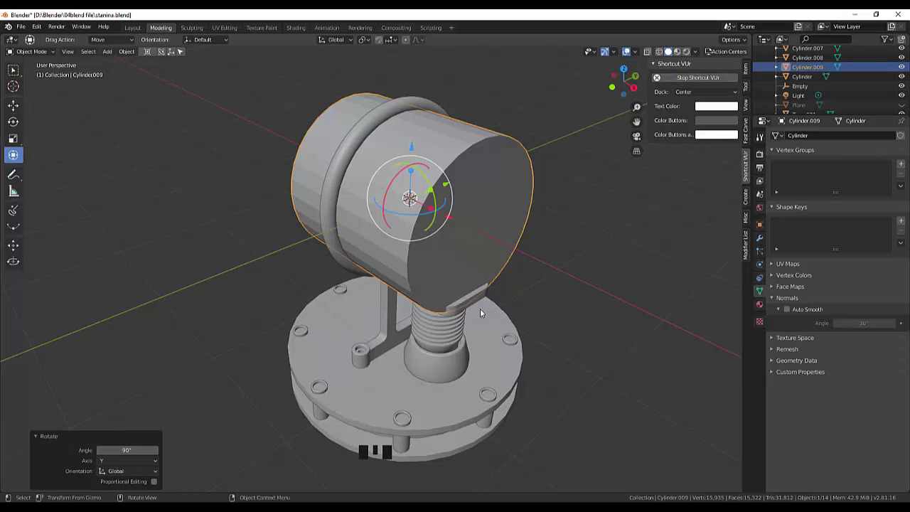
Step: Scale Cylinder.009 down to 0.169 into a small disc and inspect it front-on
click(466, 222)
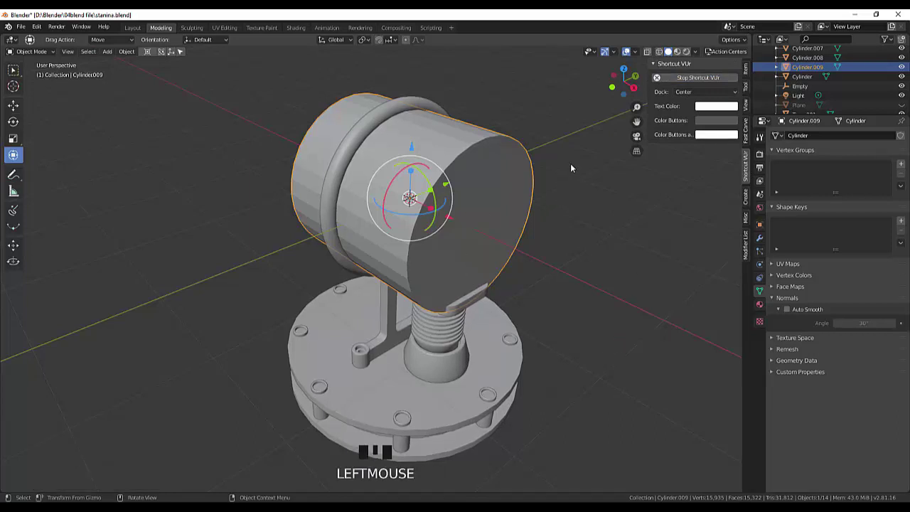
key(s)
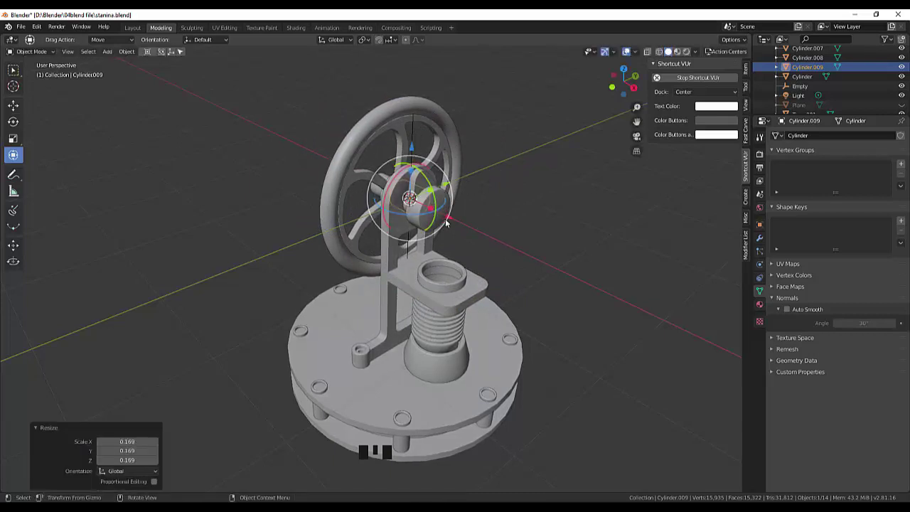
drag(64, 70, 71, 70)
drag(70, 71, 537, 298)
drag(591, 280, 594, 280)
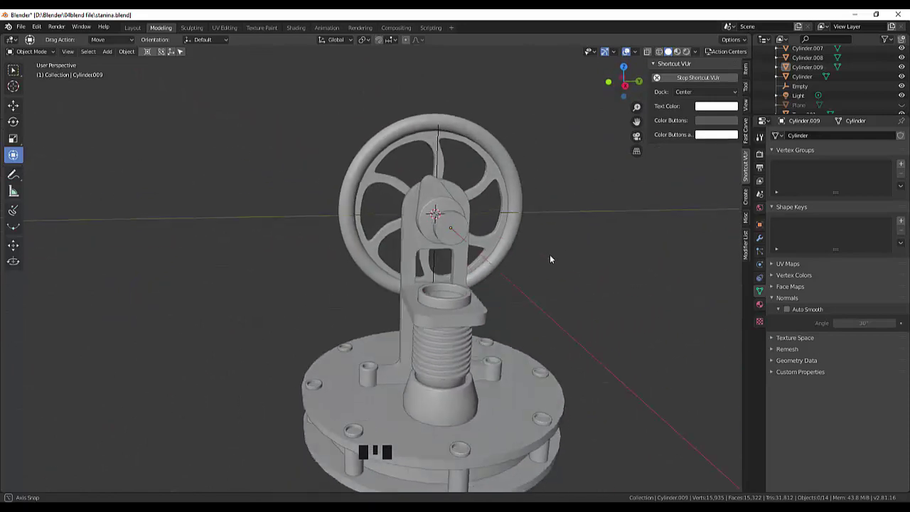
Step: Scale the small disc beside the hub down slightly to 0.919
click(468, 227)
key(s)
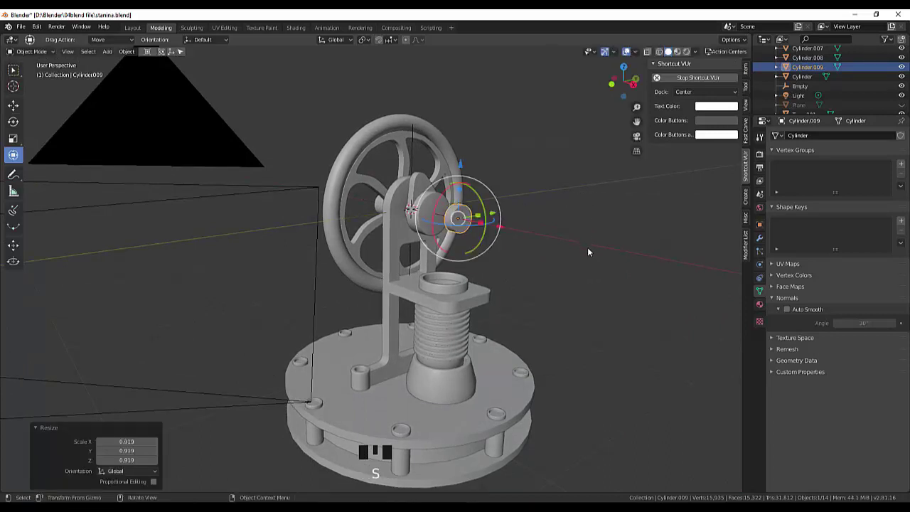
drag(596, 256, 589, 282)
click(589, 282)
click(468, 229)
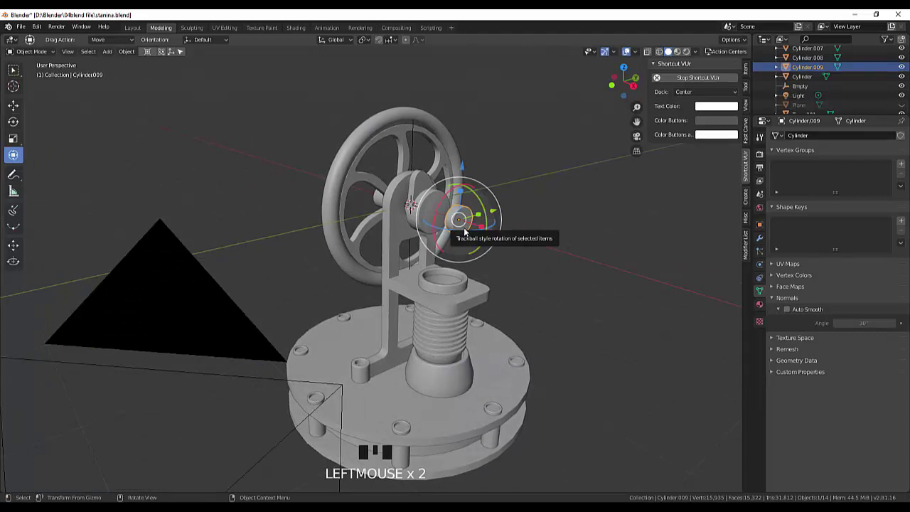
Step: Orbit around the engine, then view it straight from the right side
drag(597, 265, 558, 161)
click(558, 161)
drag(554, 180, 488, 199)
key(KP_1)
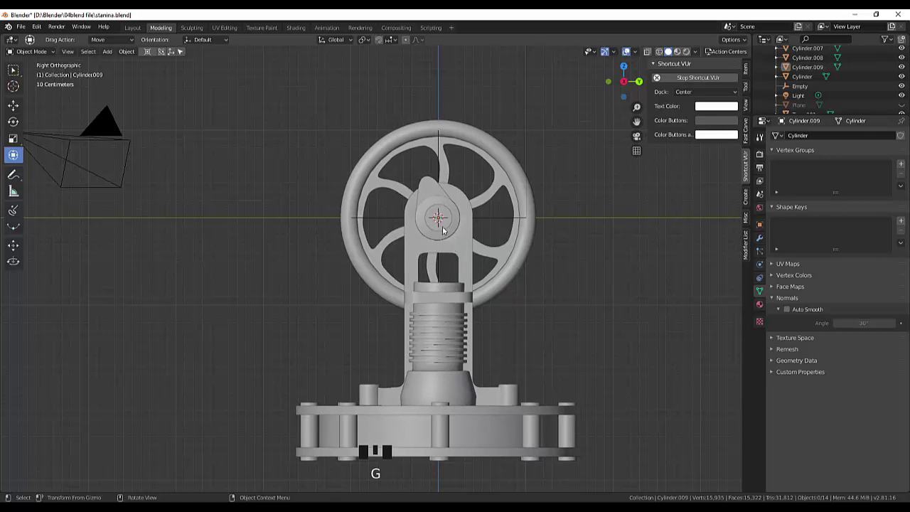
Step: Lower the disc along Z and duplicate it downward toward the finned cylinder
click(449, 227)
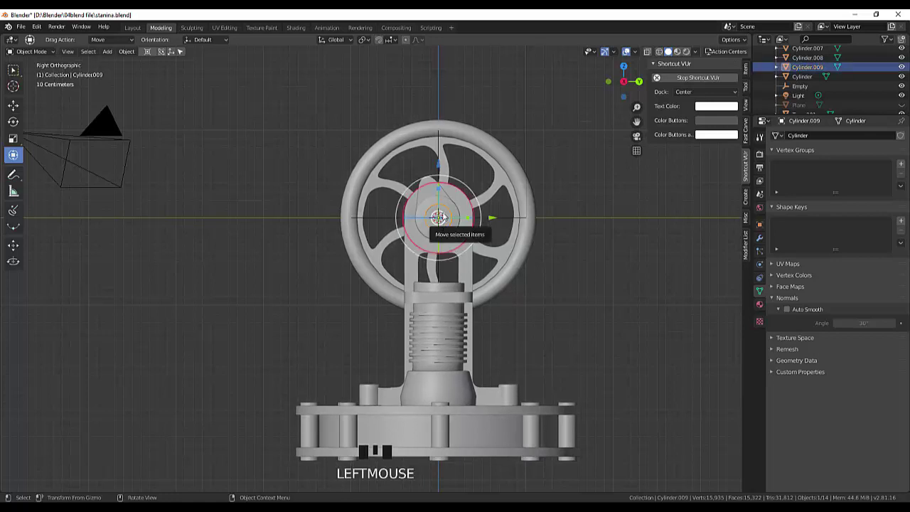
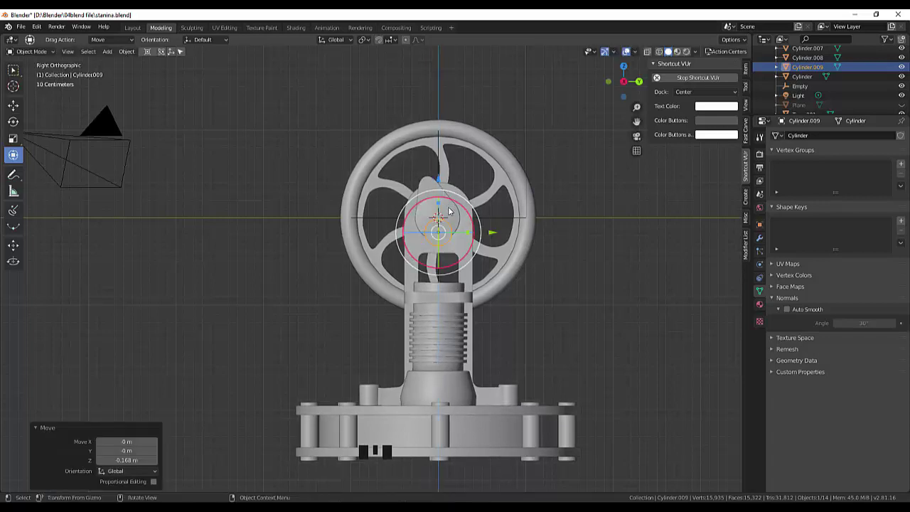
click(587, 270)
click(455, 237)
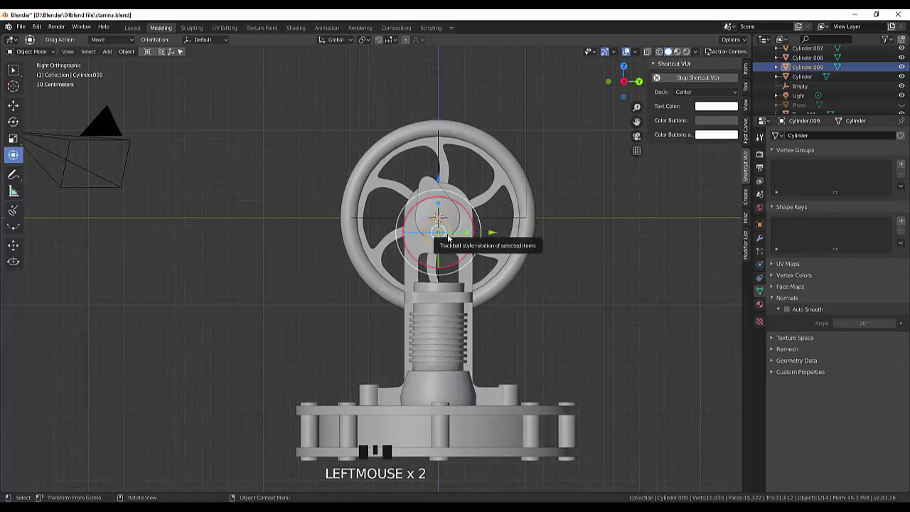
key(shift+d)
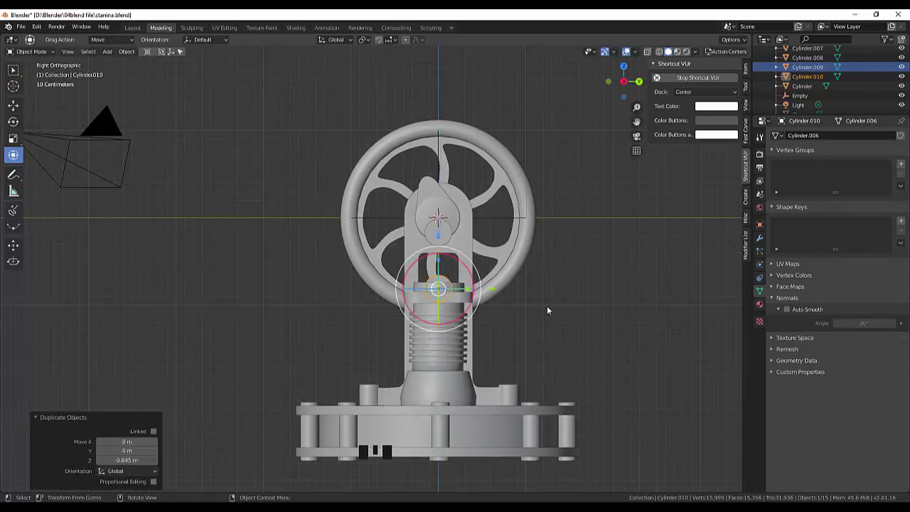
Step: Confirm the duplicate above the finned cylinder and return to a perspective view
click(554, 307)
click(448, 239)
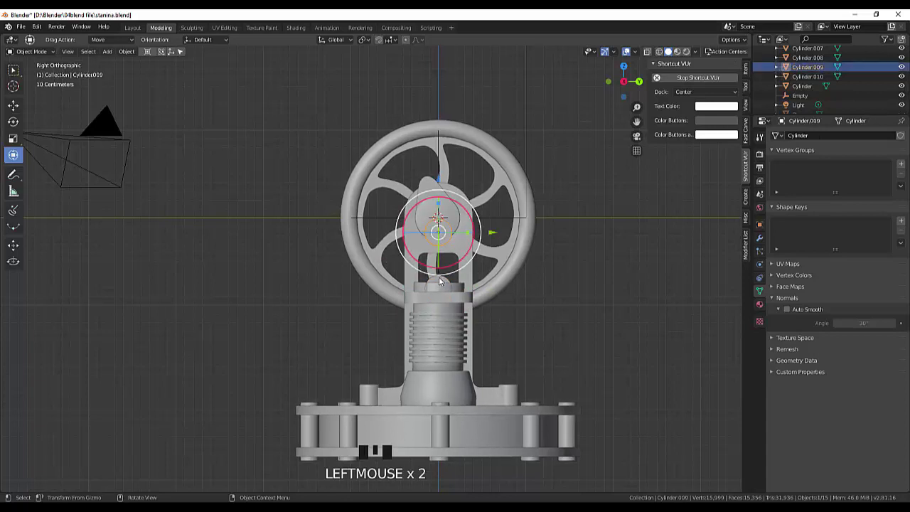
click(444, 282)
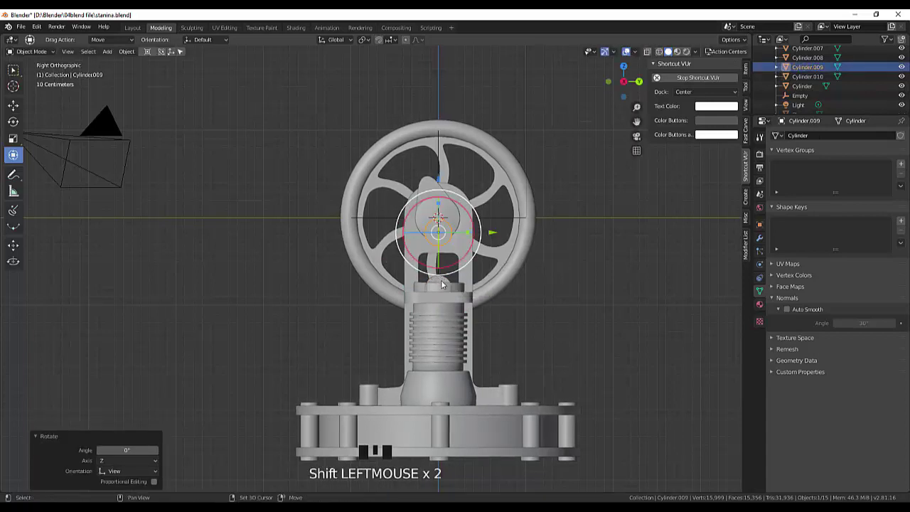
click(449, 285)
click(449, 282)
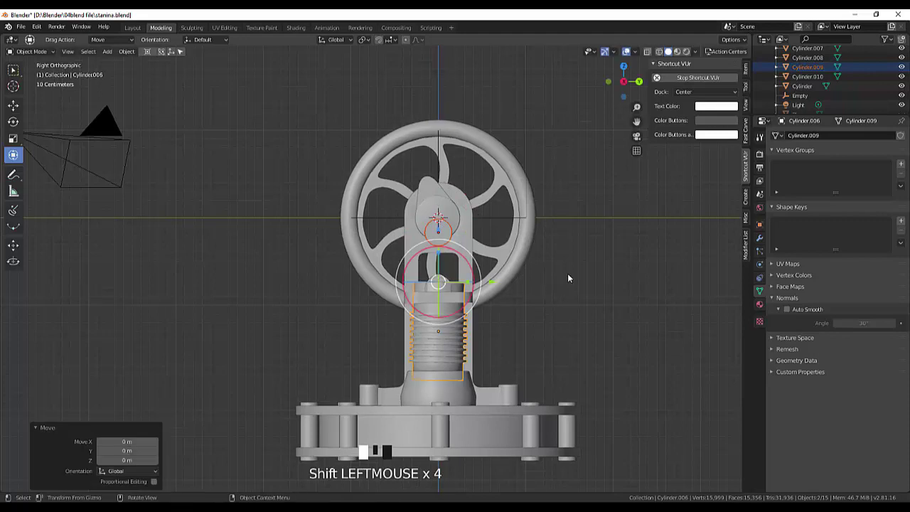
drag(579, 284, 554, 258)
click(554, 257)
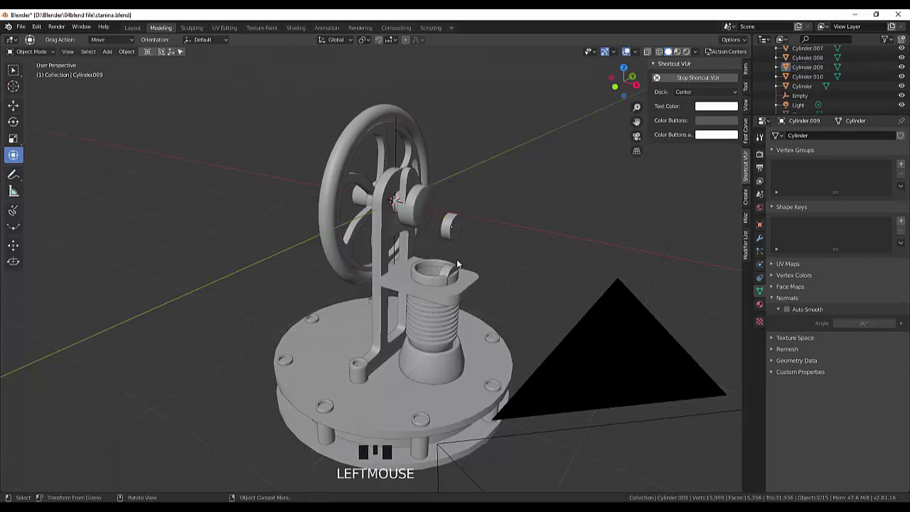
Step: Select the lower copy and the disc beside the hub to check them in 3D
click(460, 270)
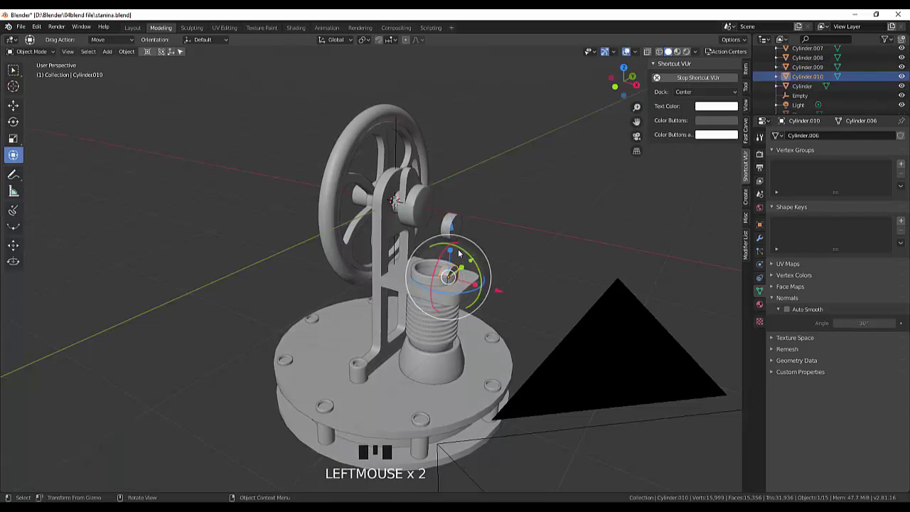
drag(460, 227, 460, 227)
click(467, 222)
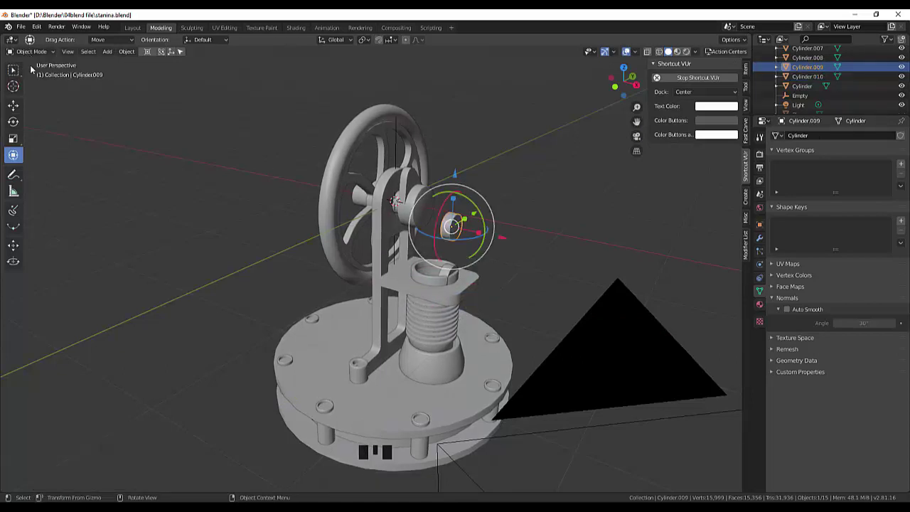
click(452, 271)
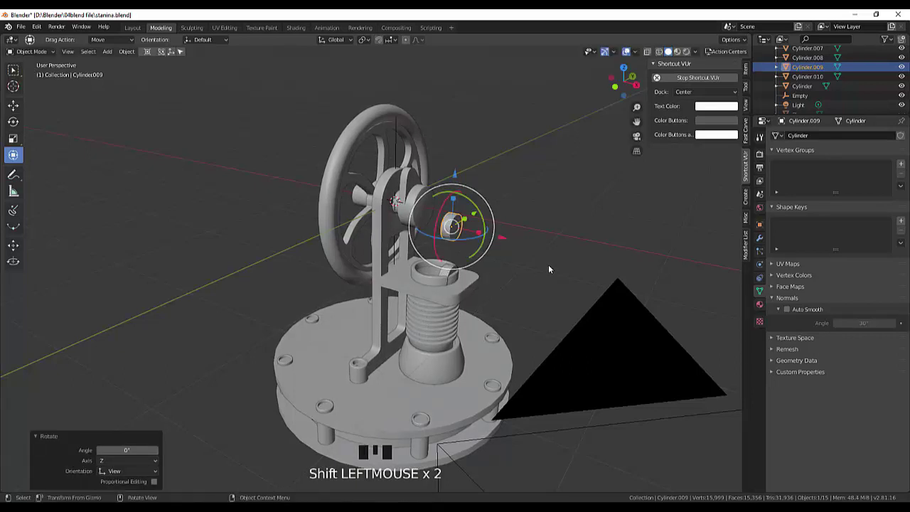
Step: Isolate the two small cylinders in Local View and frame them
key(KP_Divide)
scroll(down, 3)
click(566, 304)
drag(570, 305, 509, 289)
scroll(down, 3)
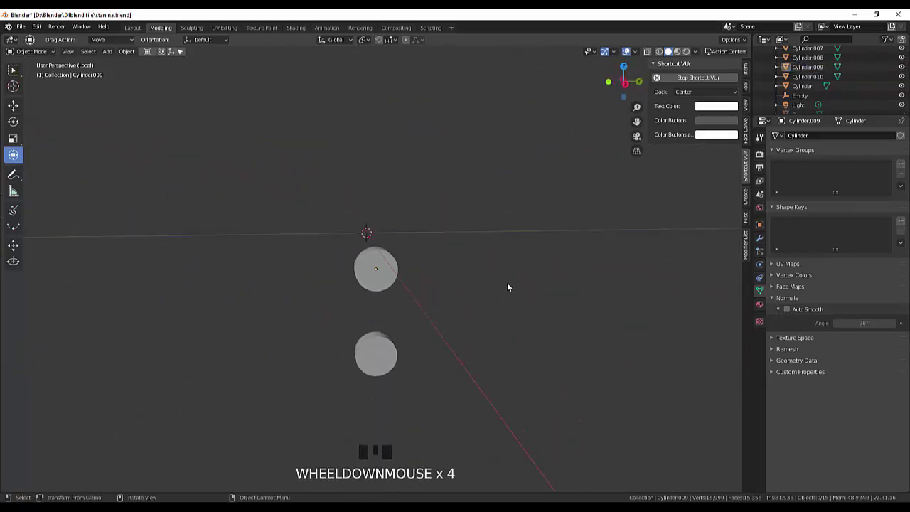
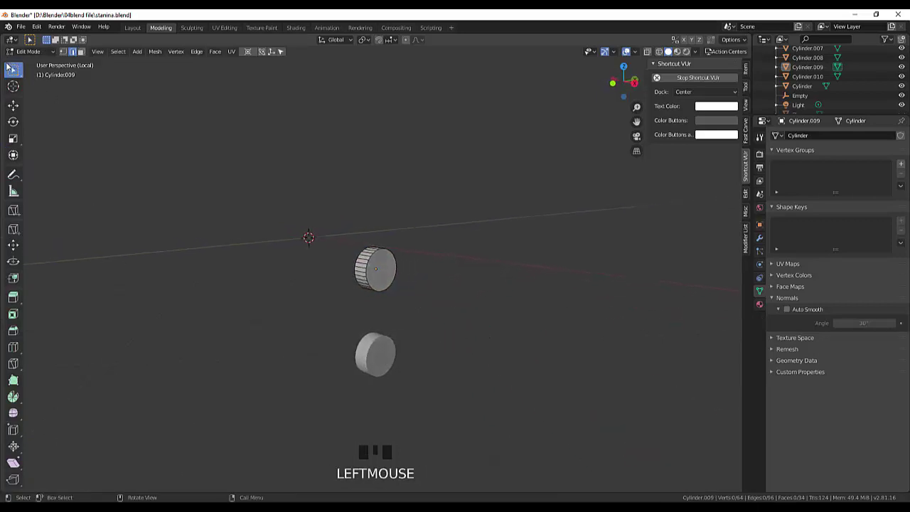
drag(35, 52, 371, 364)
Step: Select both cylinders and join them into one object with Ctrl+J
click(375, 364)
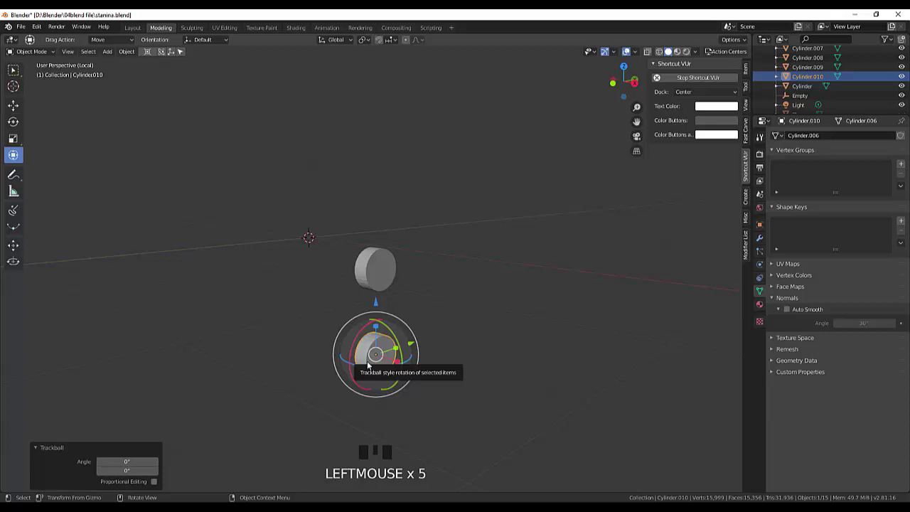
drag(525, 327, 389, 283)
click(390, 283)
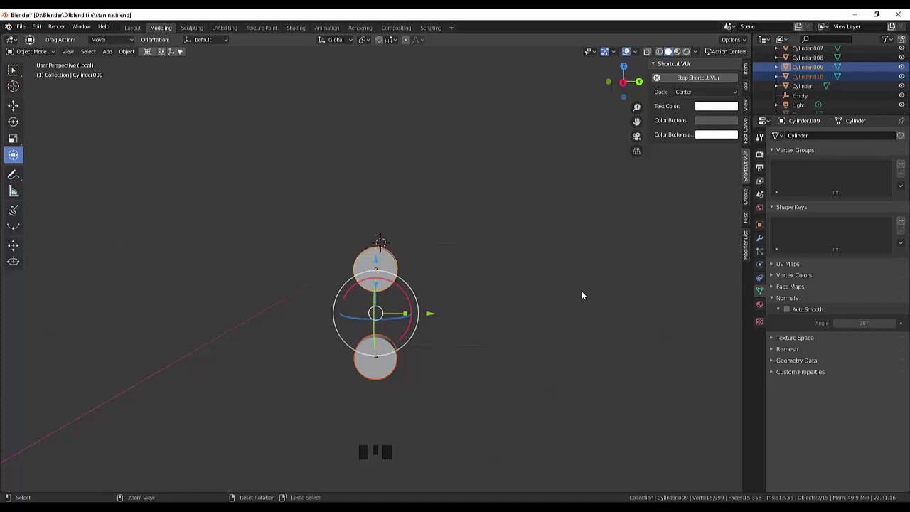
key(ctrl+j)
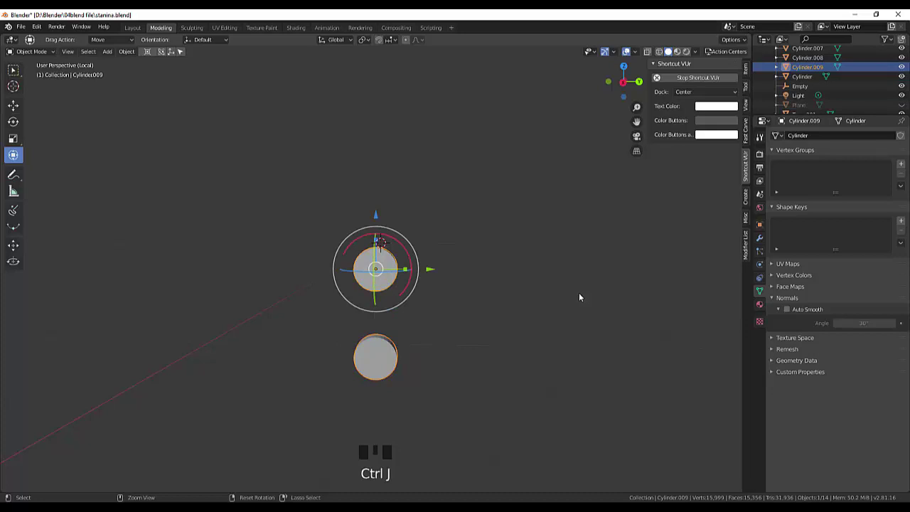
key(ctrl+j)
click(586, 294)
click(390, 286)
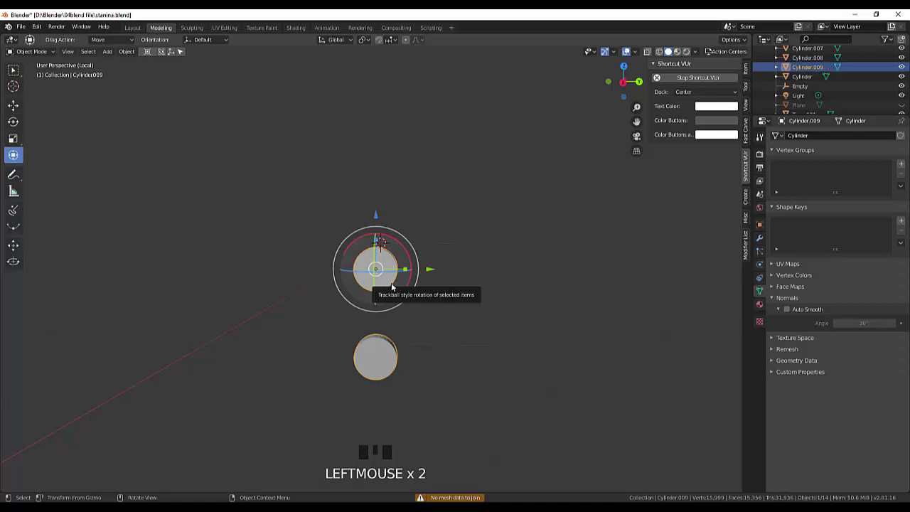
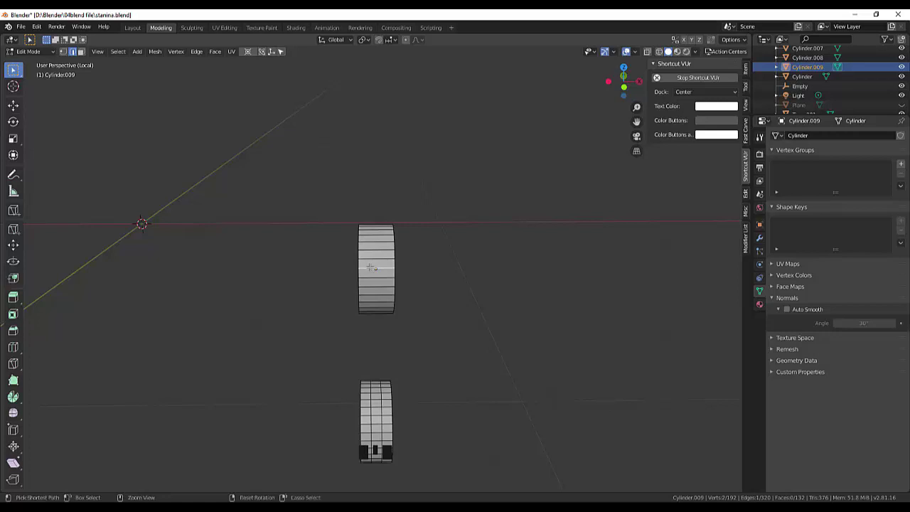
Step: Slide an edge ring along the shank and view the discs from the side along X
key(ctrl+r)
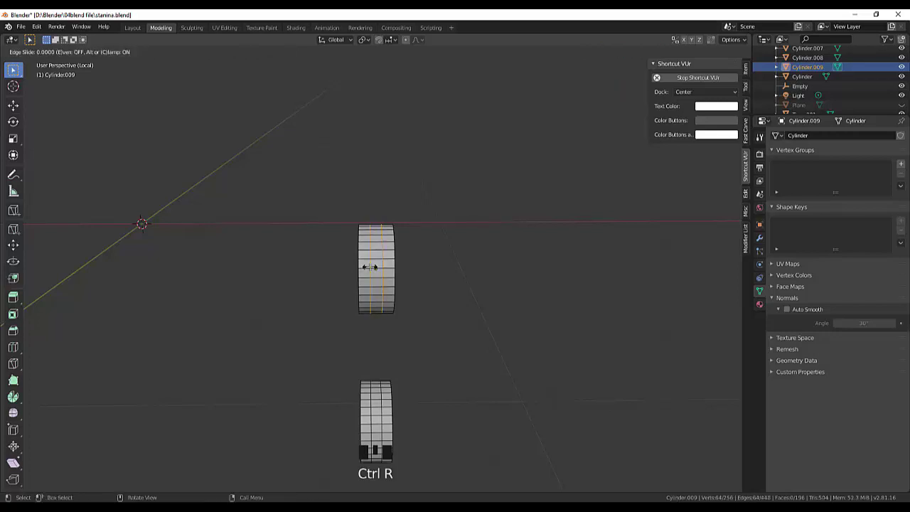
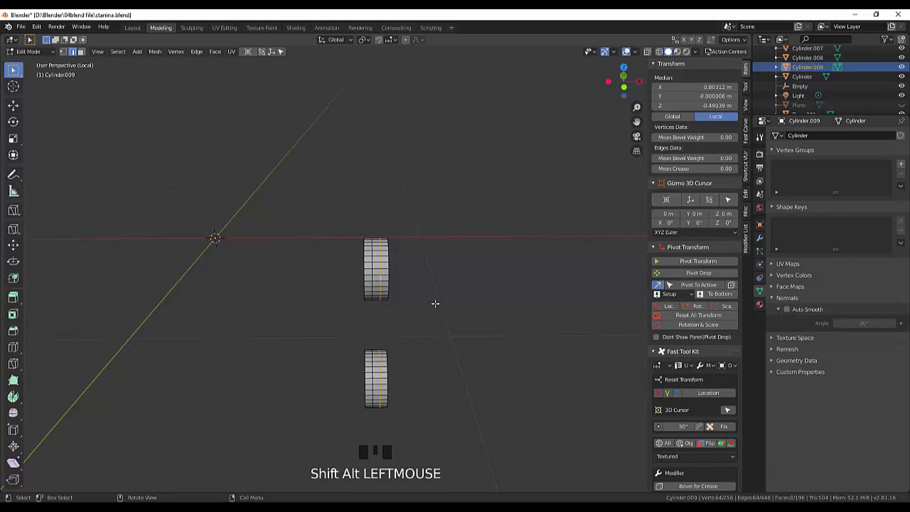
key(KP_3)
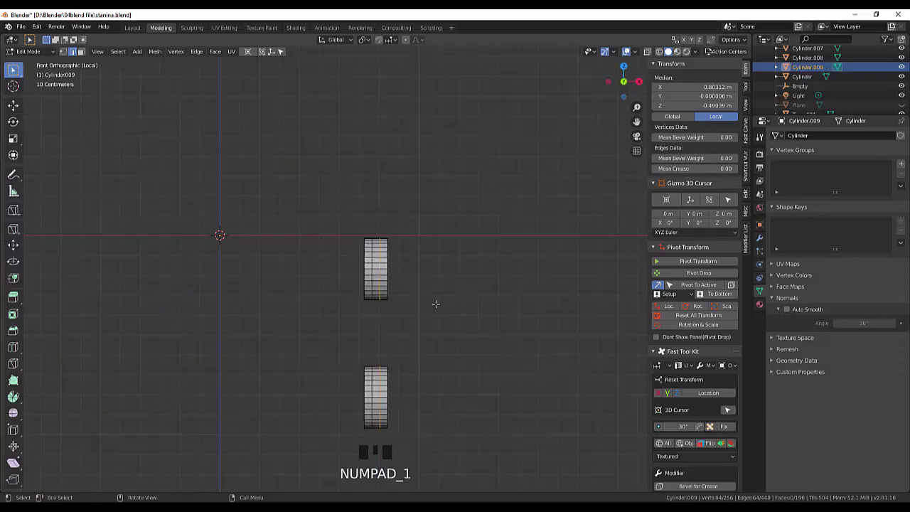
key(x)
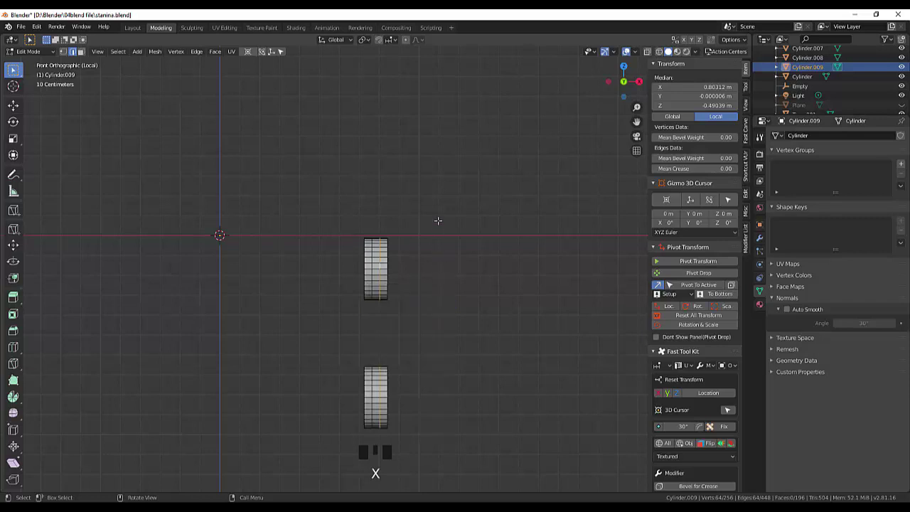
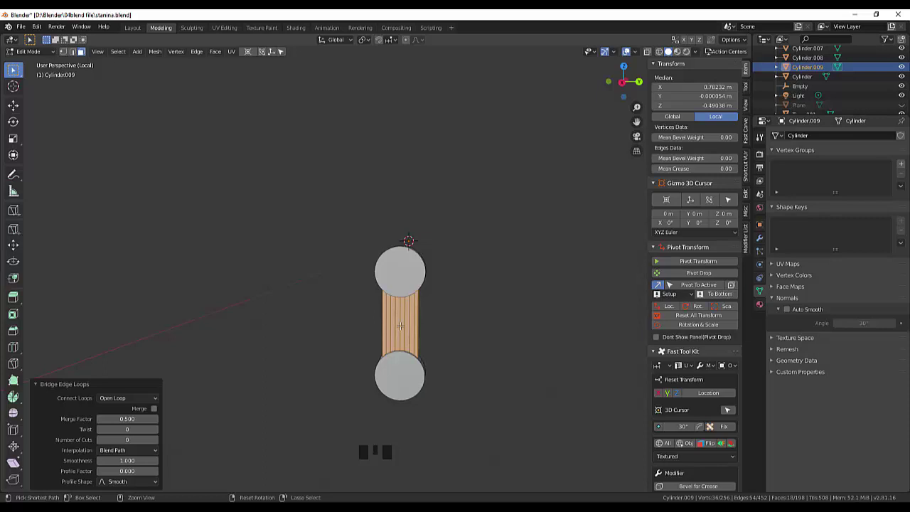
Step: Cut seven evenly spaced edge loops across the bridged tube
key(ctrl+r)
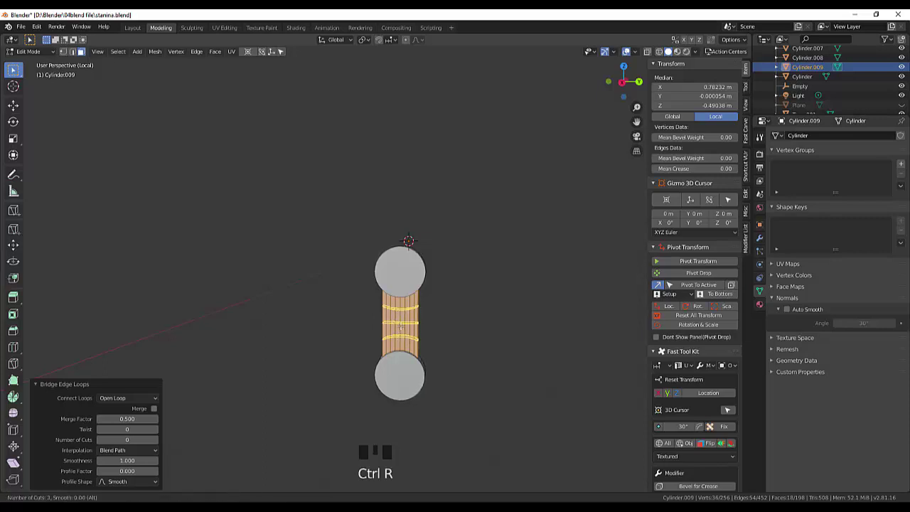
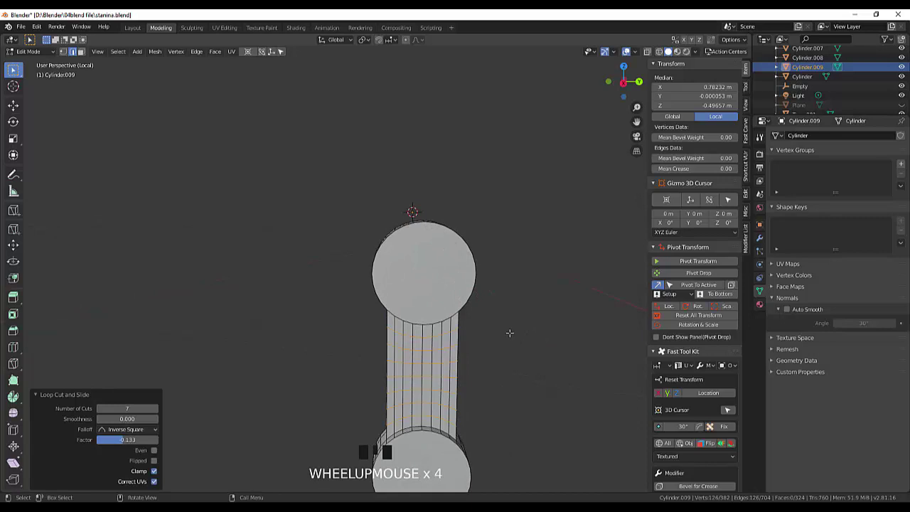
Step: Zoom out to see the tube's top neck where it meets the upper ring
scroll(down, 3)
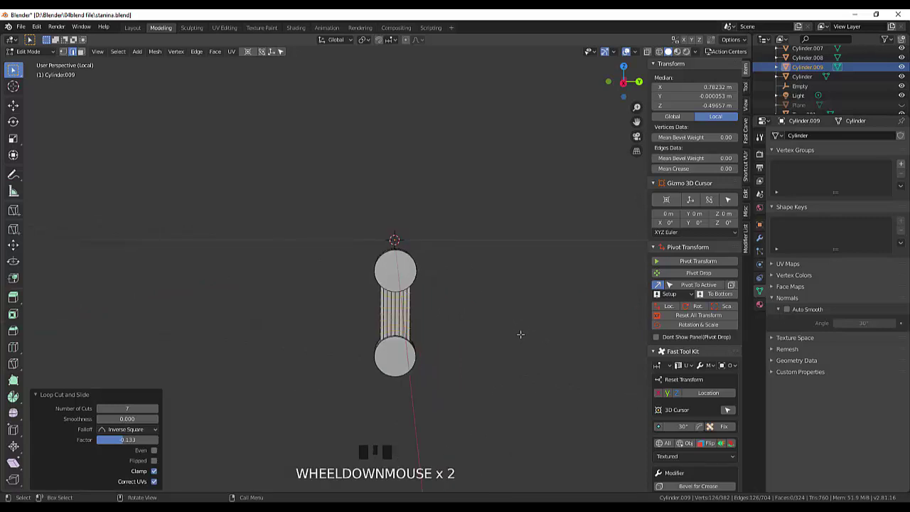
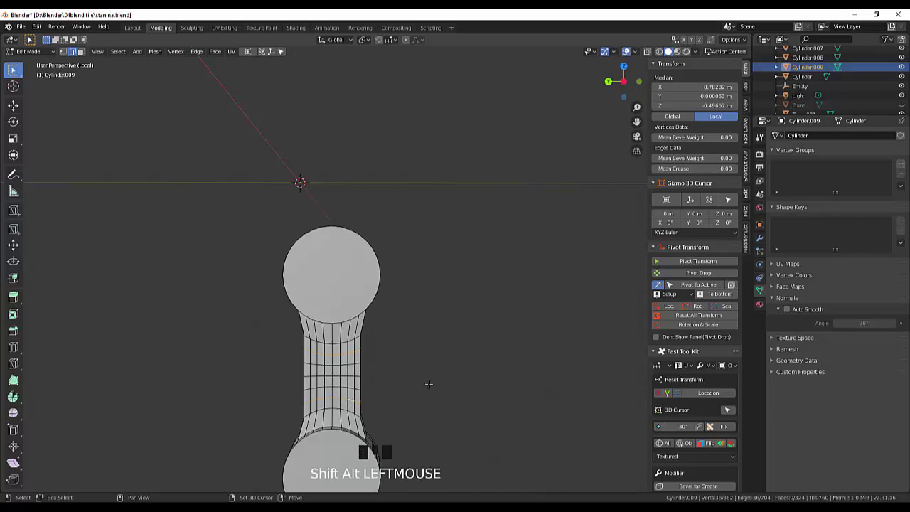
Step: Scale two middle edge loops of the tube down to 0.872 to form a waist
key(s)
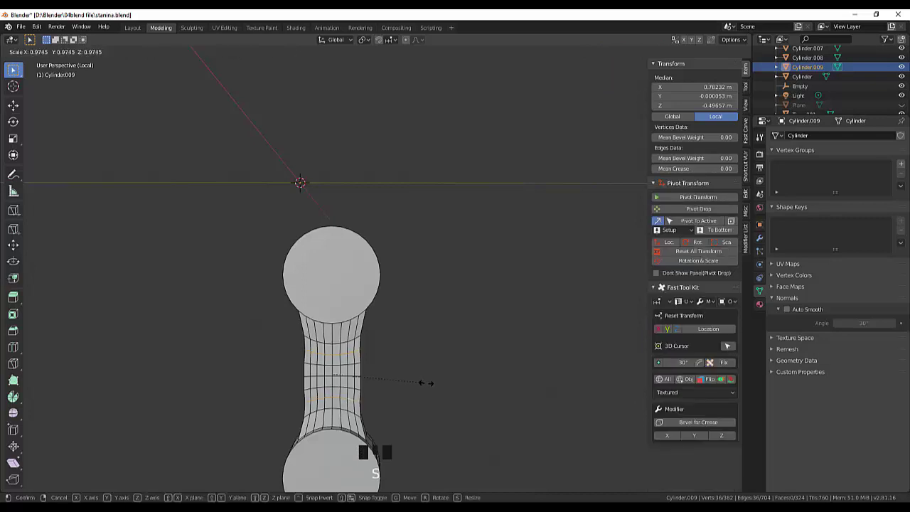
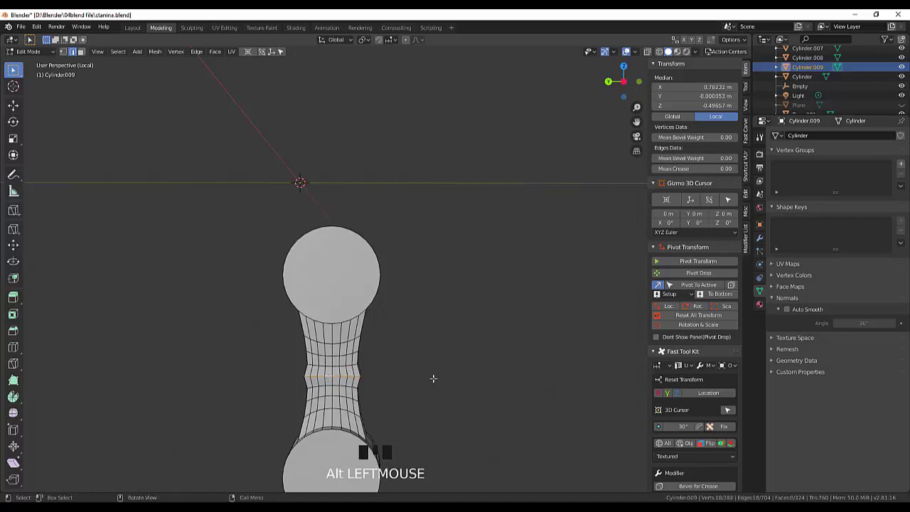
key(s)
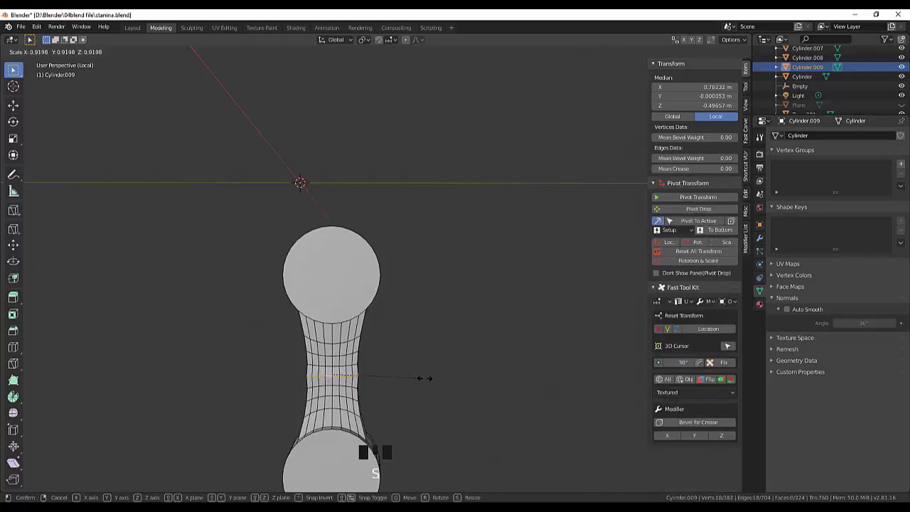
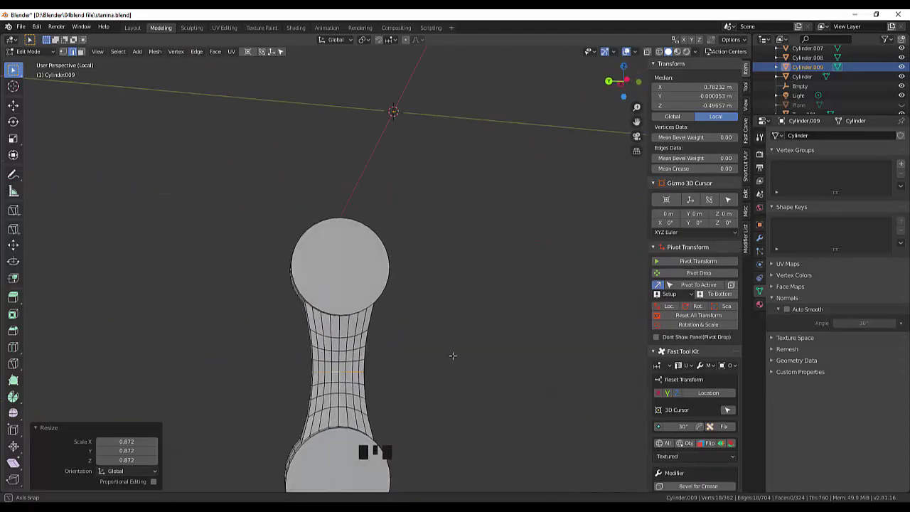
scroll(down, 3)
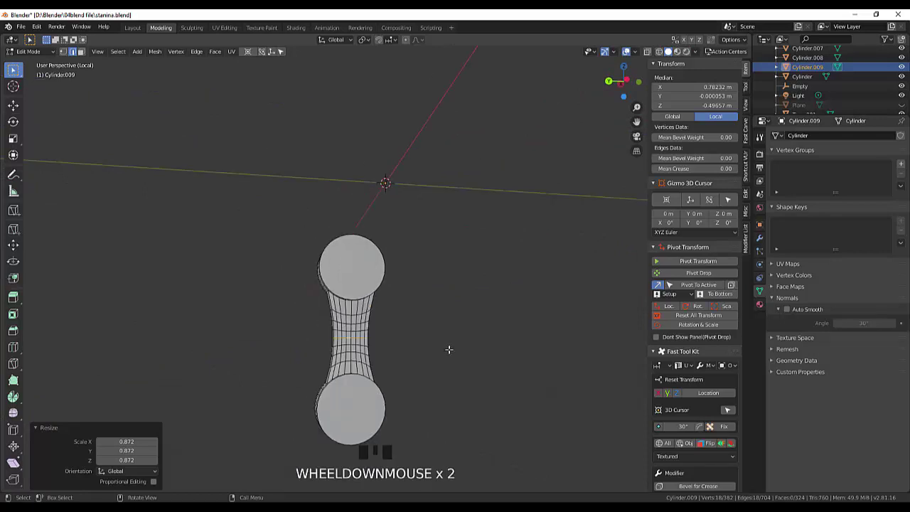
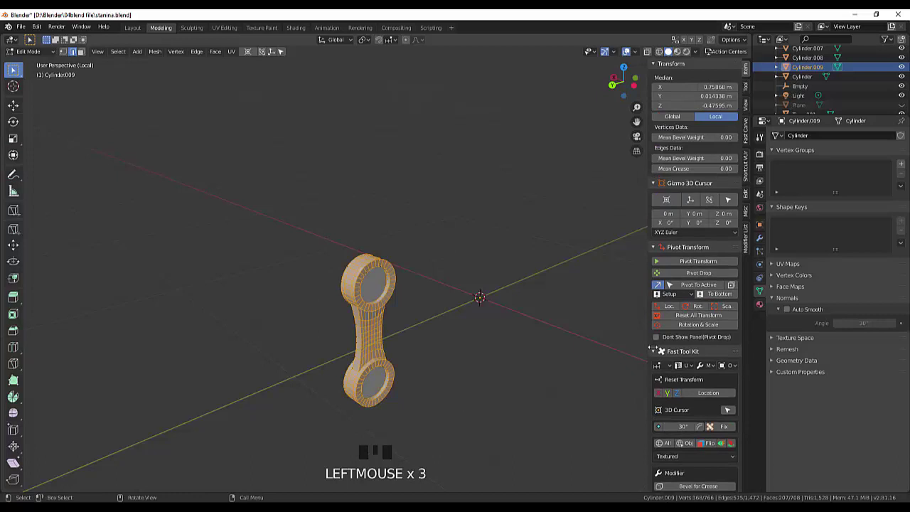
Step: Bring up the merge options for all of the rod's selected vertices
click(663, 320)
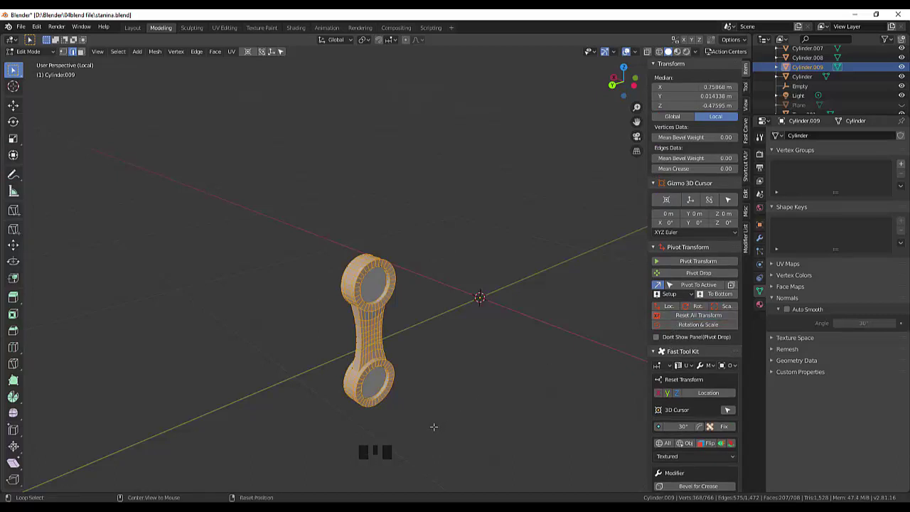
key(alt+m)
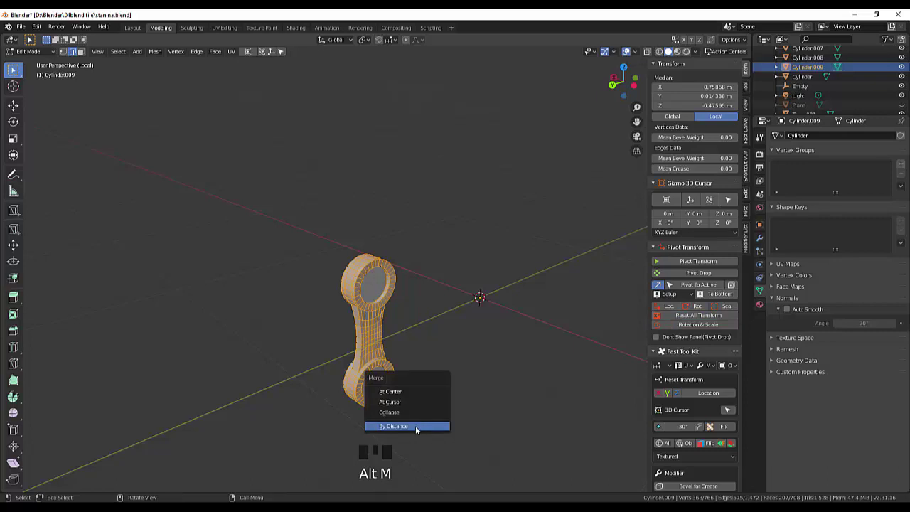
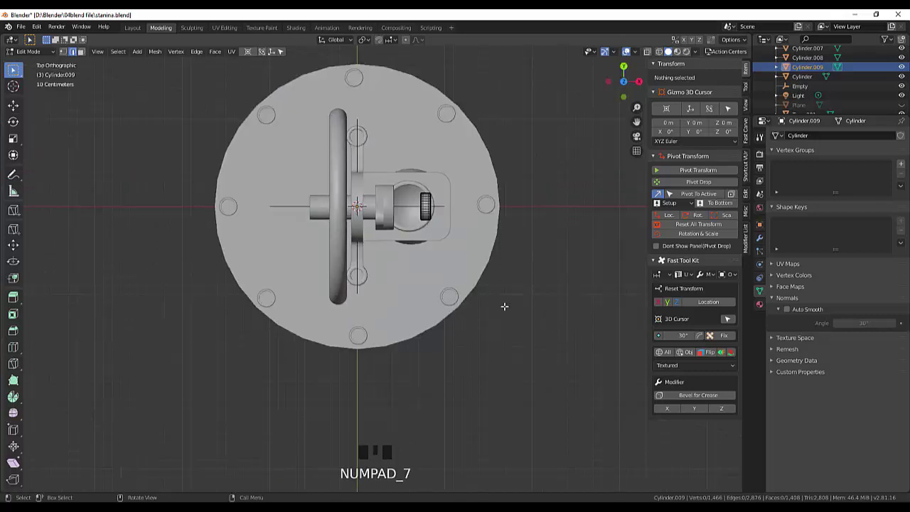
Step: Zoom the view while switching to the crank arm Cylinder.008 for editing
scroll(up, 3)
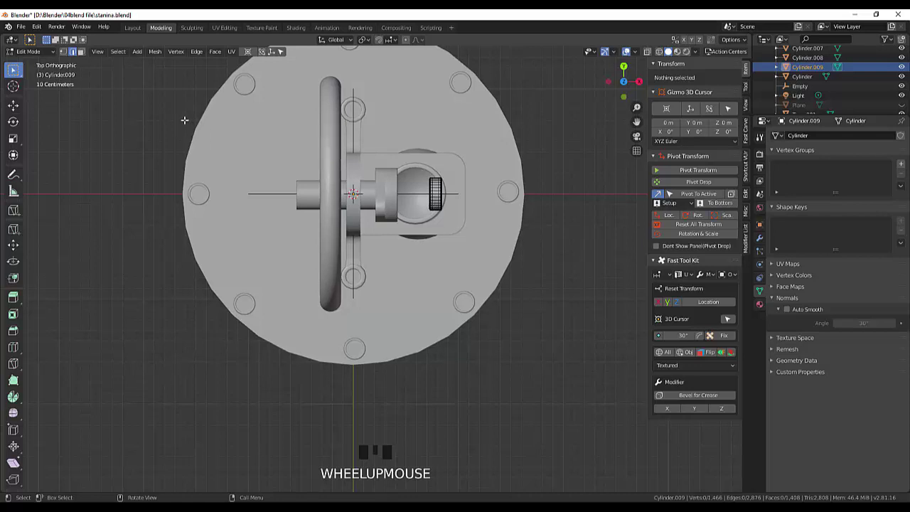
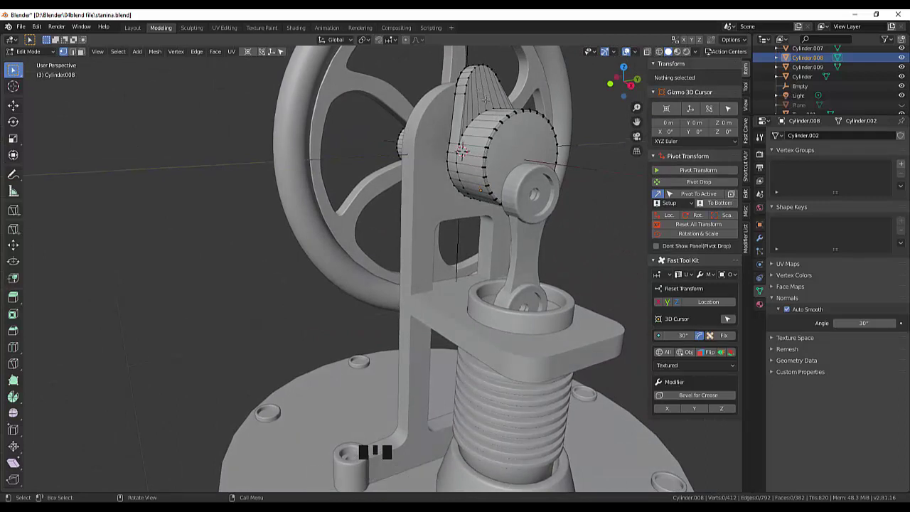
Step: Bring up the Add menu (Shift+A) to place a new cylinder on the crank arm
scroll(down, 3)
scroll(up, 3)
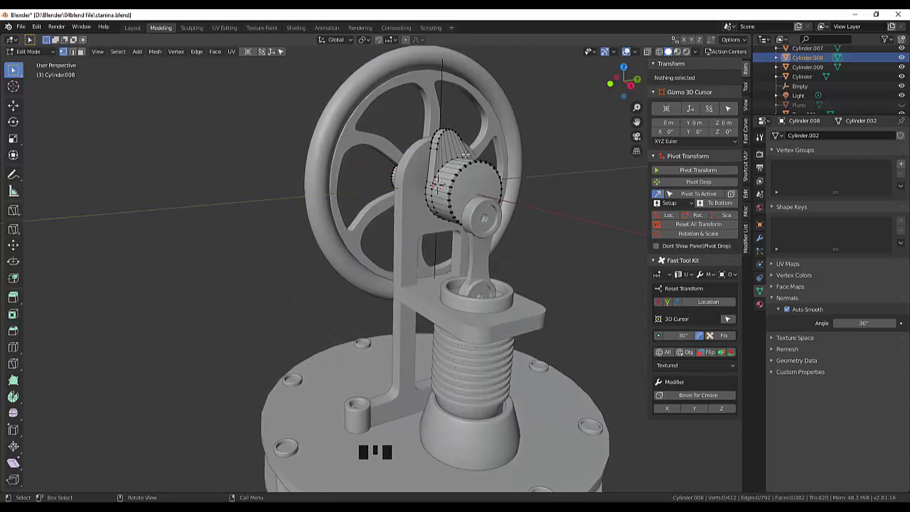
key(shift+a)
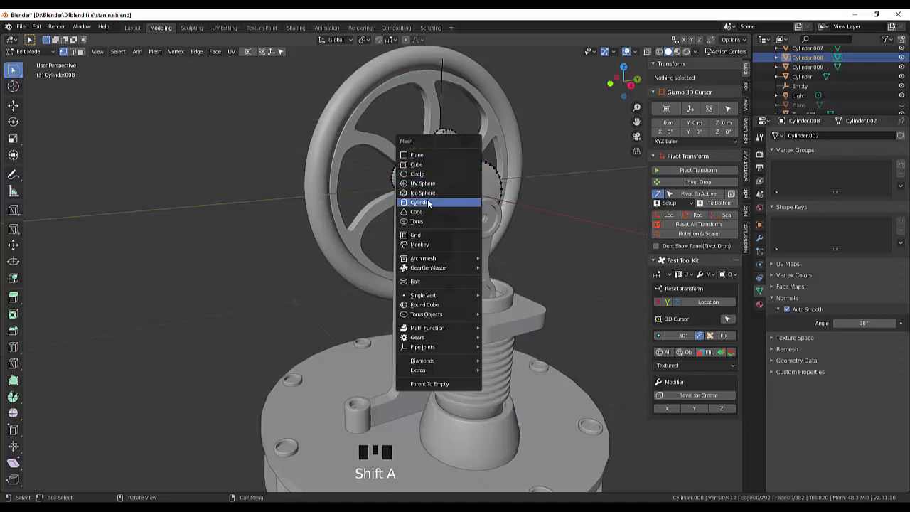
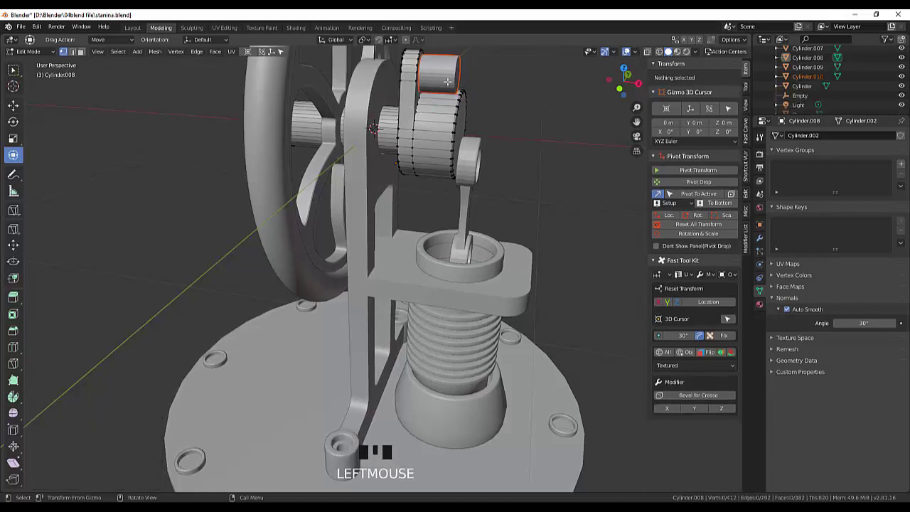
Step: Bring up the delete-geometry options to split off the crank pin as Cylinder.010
key(s)
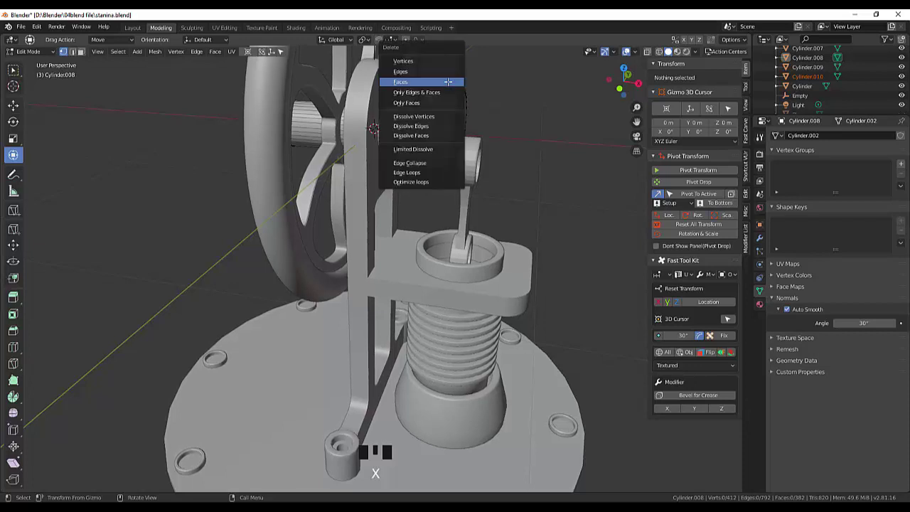
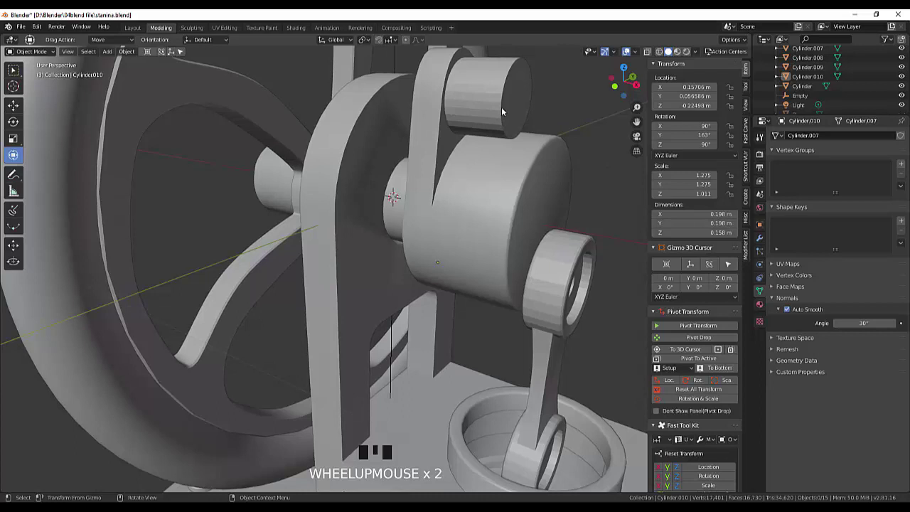
Step: Select the small pin cylinder Cylinder.010 atop the crank arm
click(508, 108)
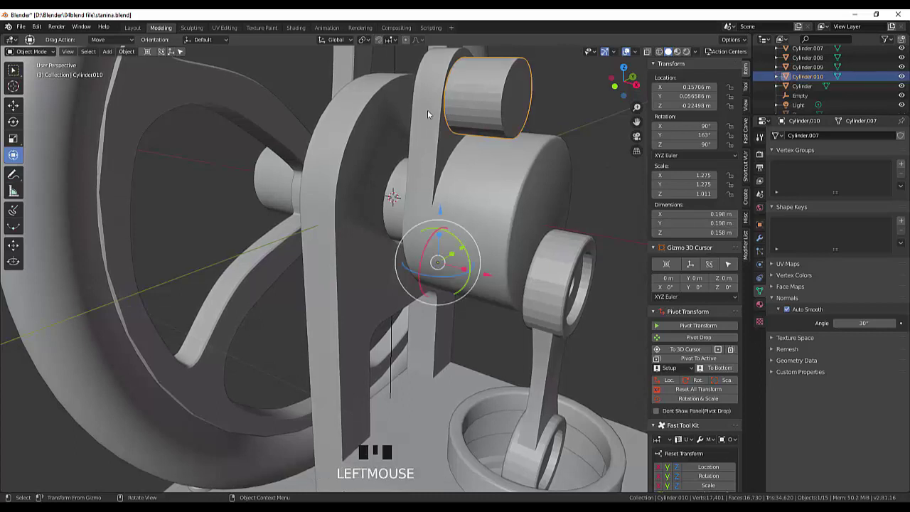
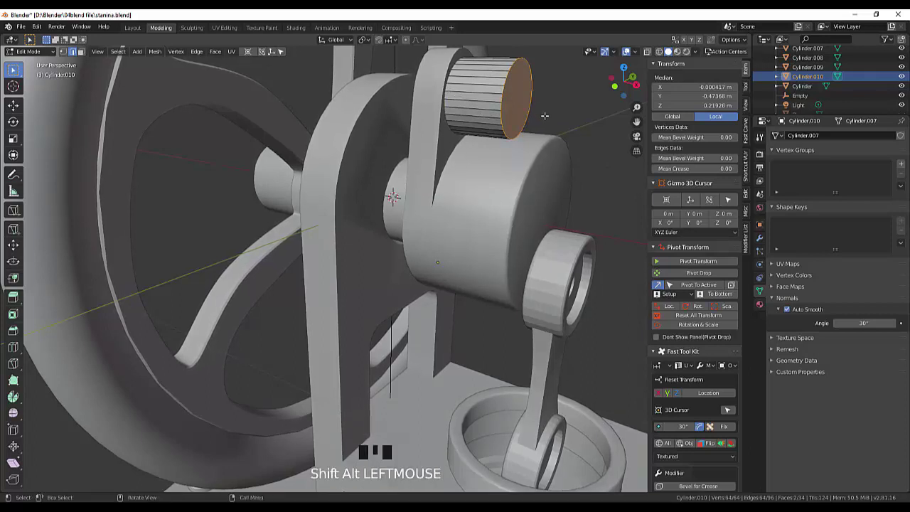
Step: Bevel the rim of the crank pin's end, then select the connecting rod Cylinder.009
key(ctrl+v)
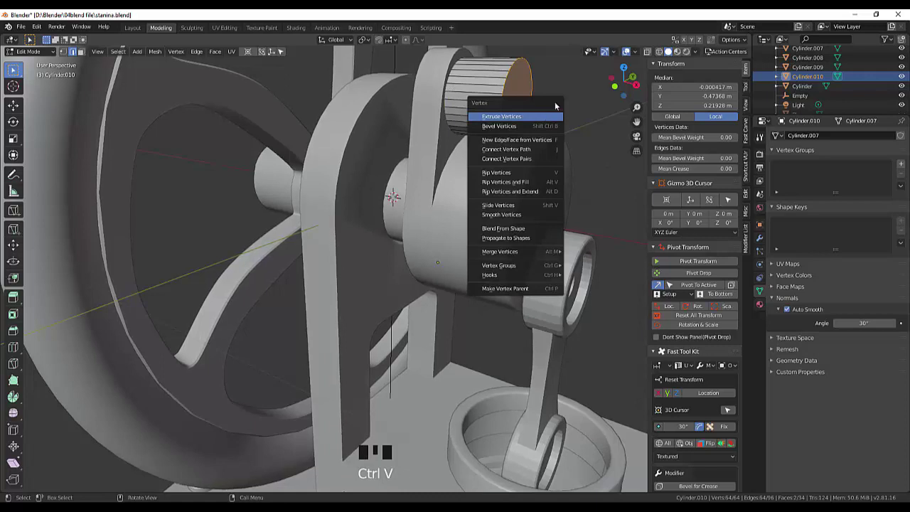
key(ctrl+b)
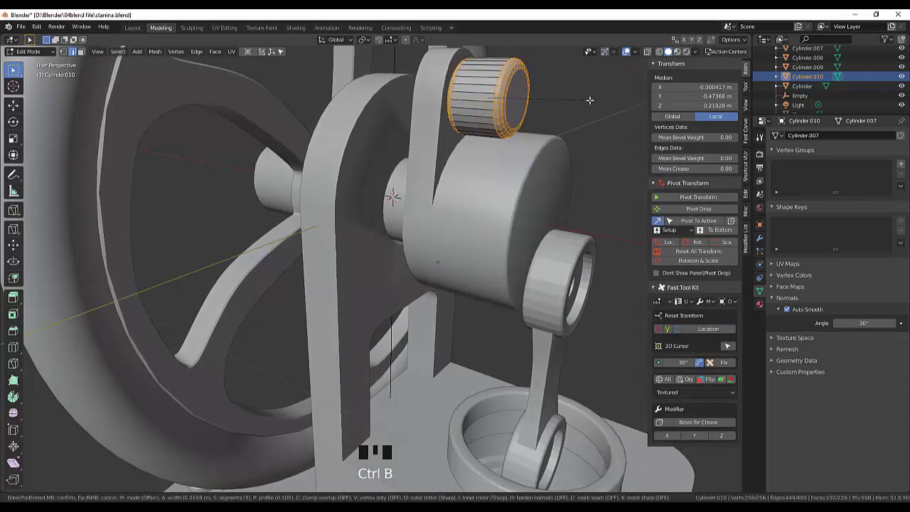
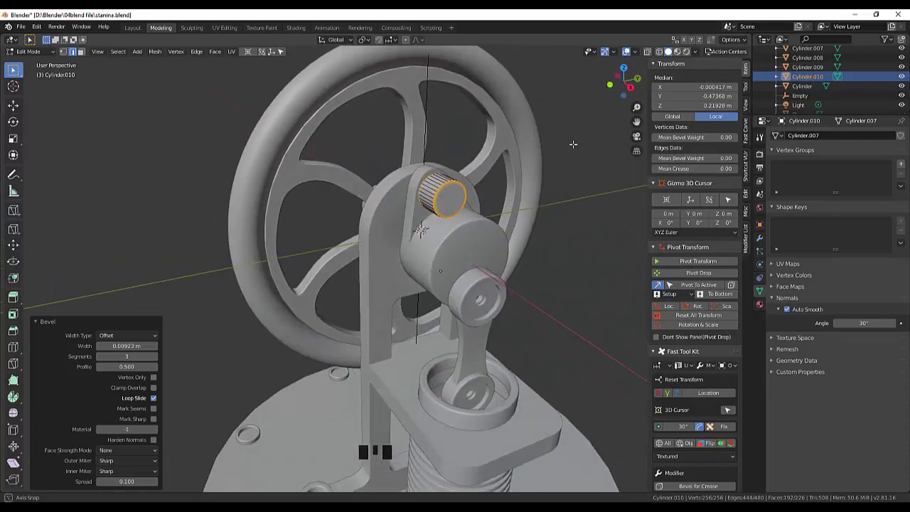
scroll(down, 3)
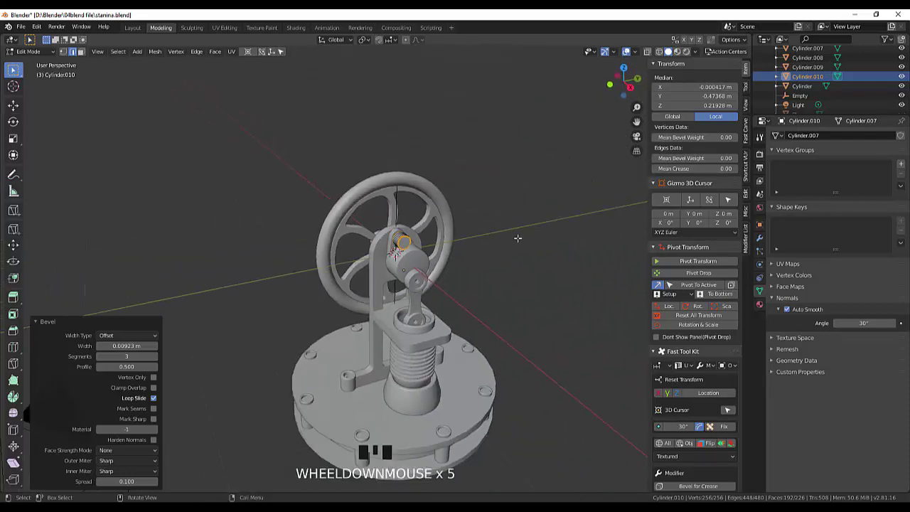
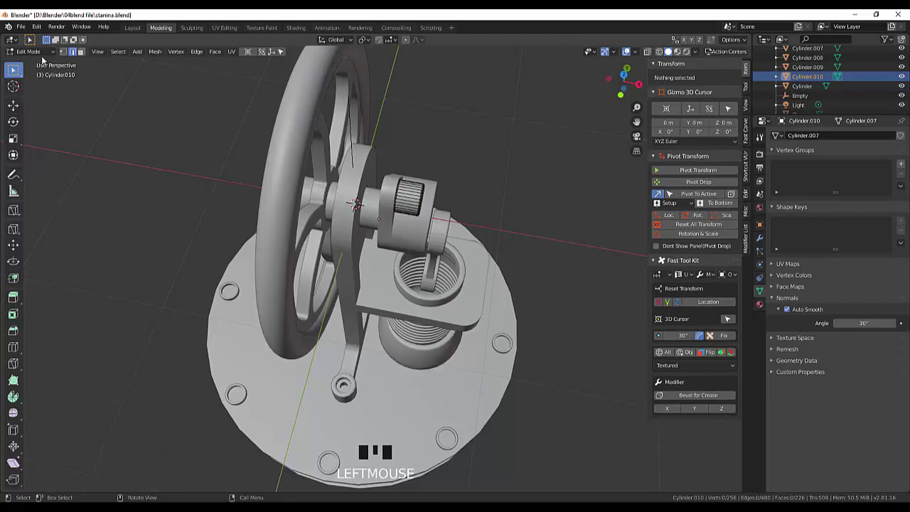
drag(46, 55, 437, 288)
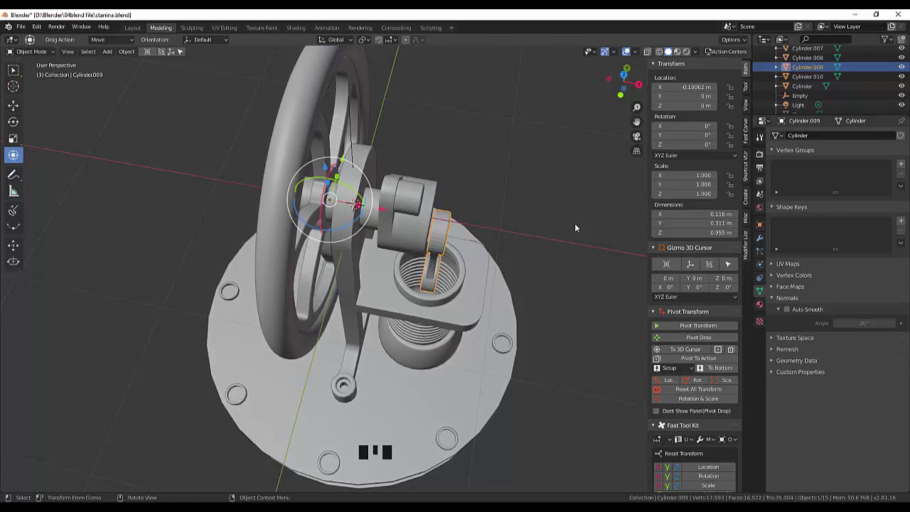
Step: Isolate the connecting rod in Local View and bring up the Add menu for a new mesh
key(KP_Divide)
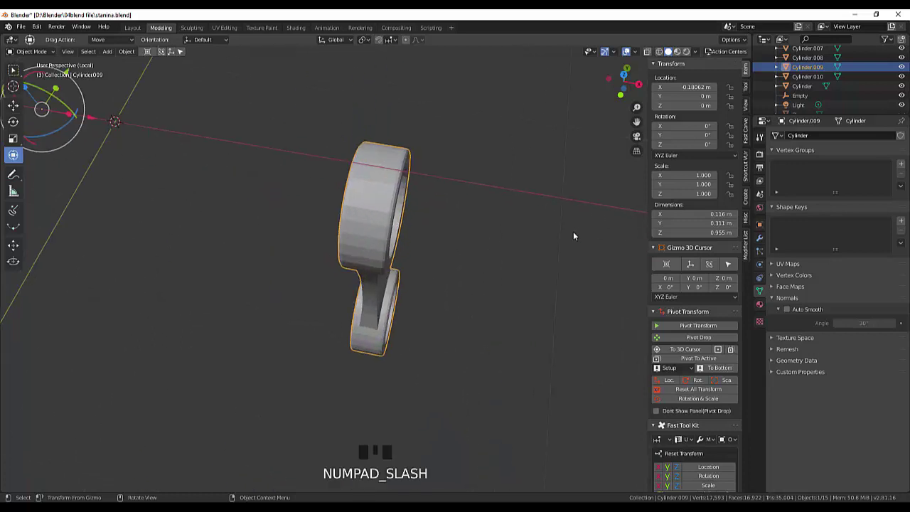
drag(553, 250, 509, 229)
scroll(down, 3)
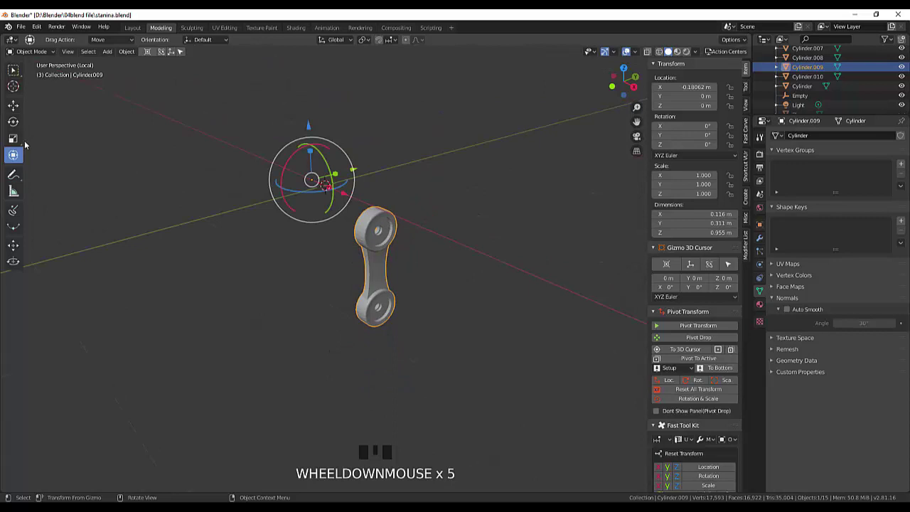
drag(25, 69, 448, 297)
drag(449, 296, 453, 294)
key(shift+a)
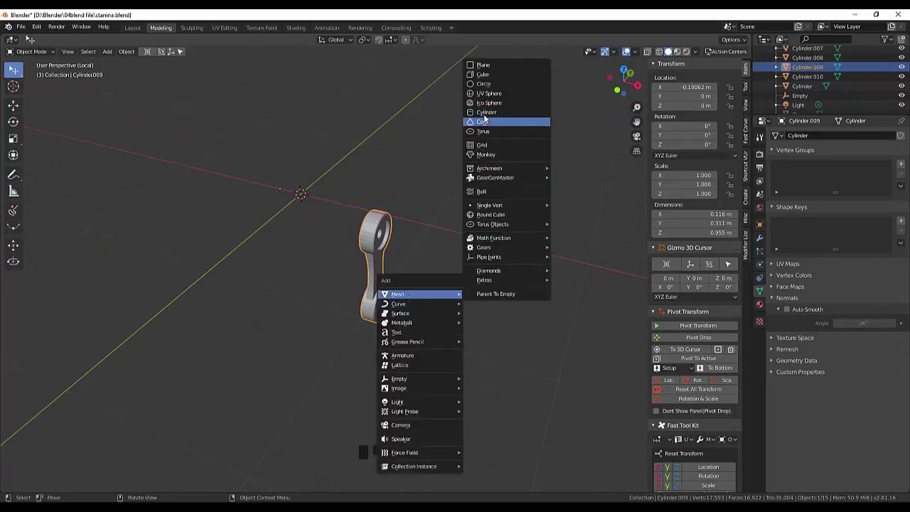
Step: Scale the newly added cylinder down to about 0.18 of its default size
scroll(down, 3)
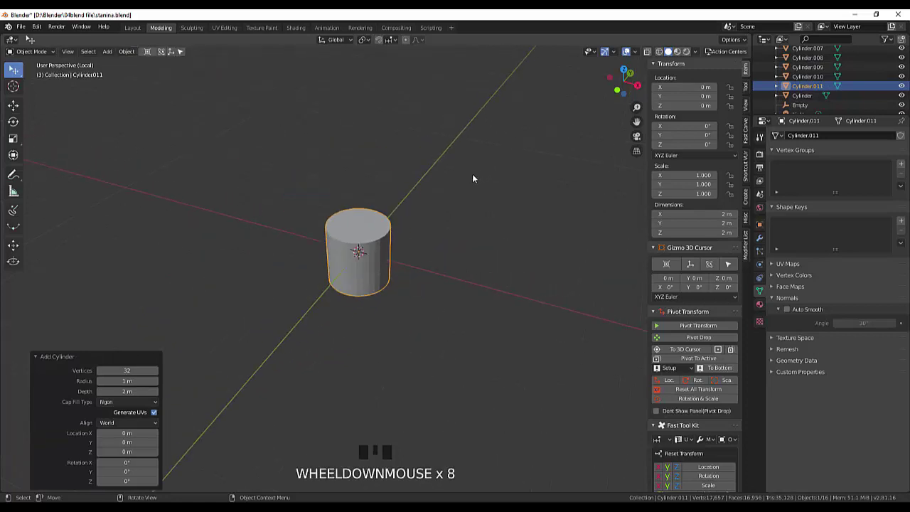
key(s)
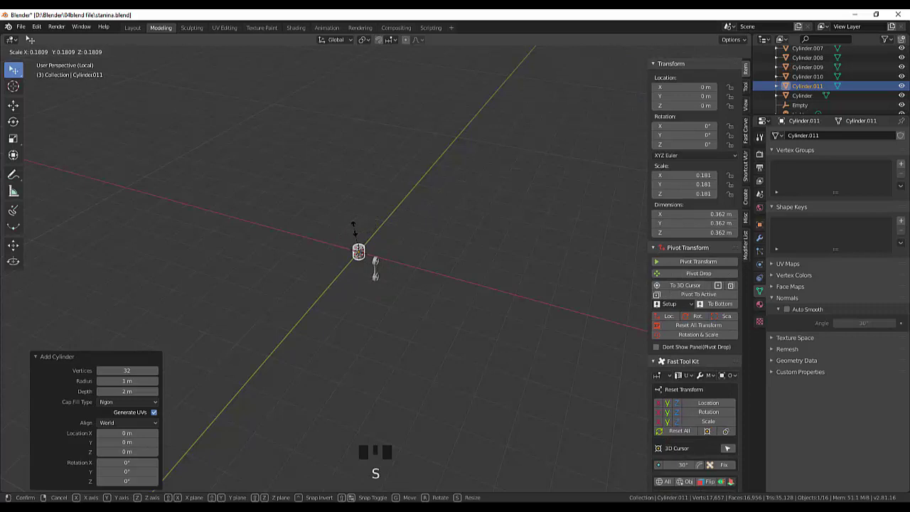
drag(389, 236, 406, 237)
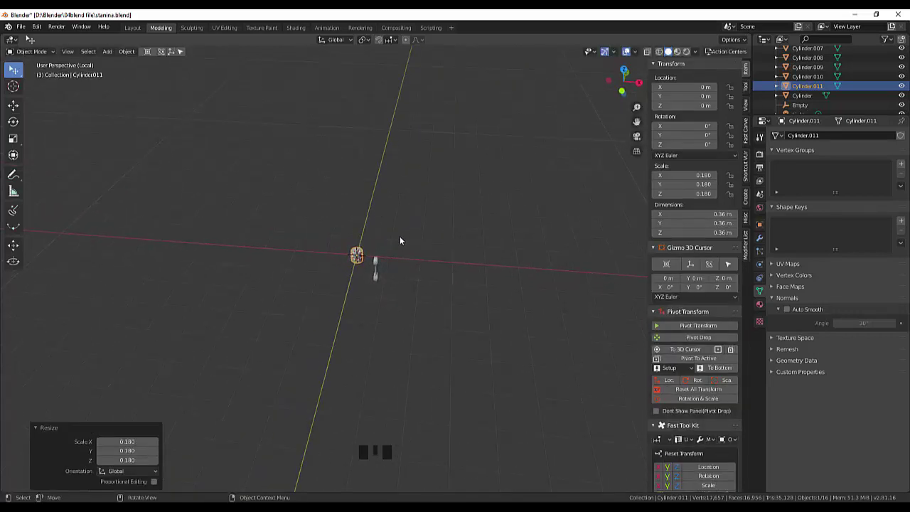
Step: Move the small cylinder below the connecting rod's lower end in side orthographic view
key(KP_3)
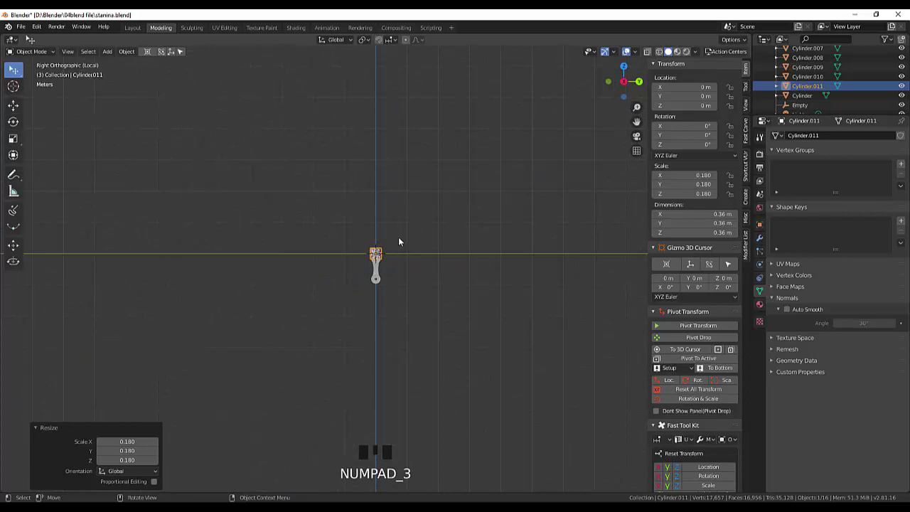
scroll(up, 3)
key(g)
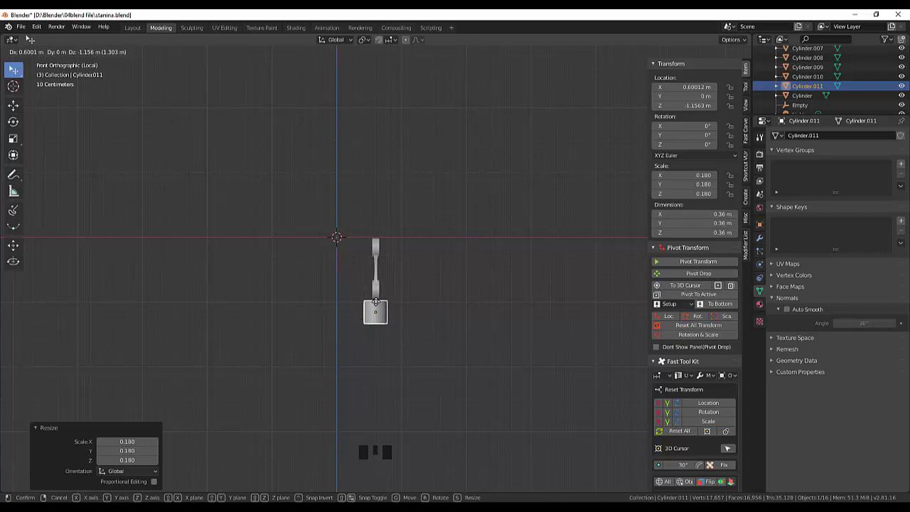
drag(413, 305, 388, 310)
click(388, 311)
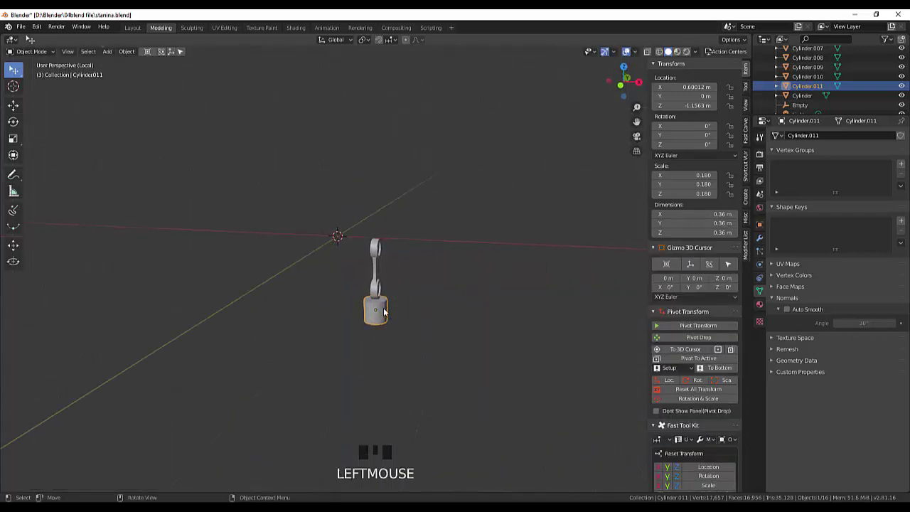
drag(441, 303, 385, 309)
click(386, 309)
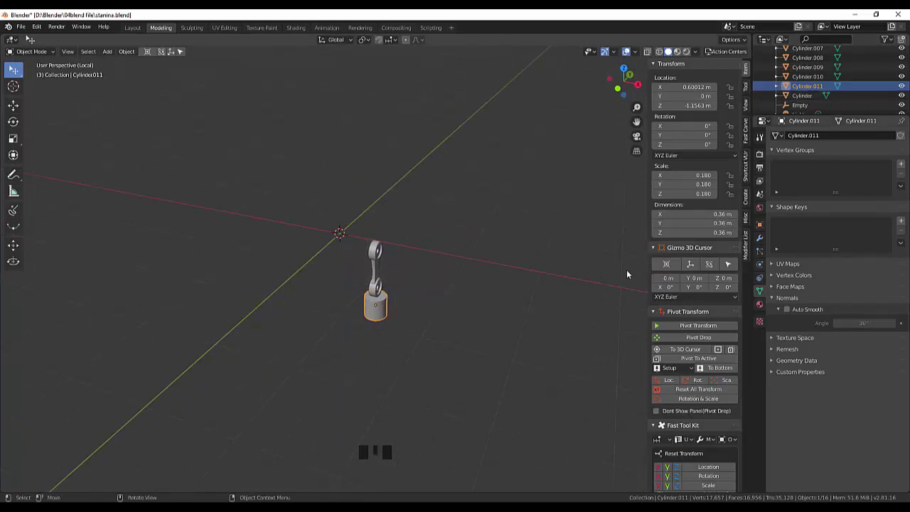
Step: Return to the full assembly and scale the piston cylinder up to about 0.251 to fit the bore
key(KP_Divide)
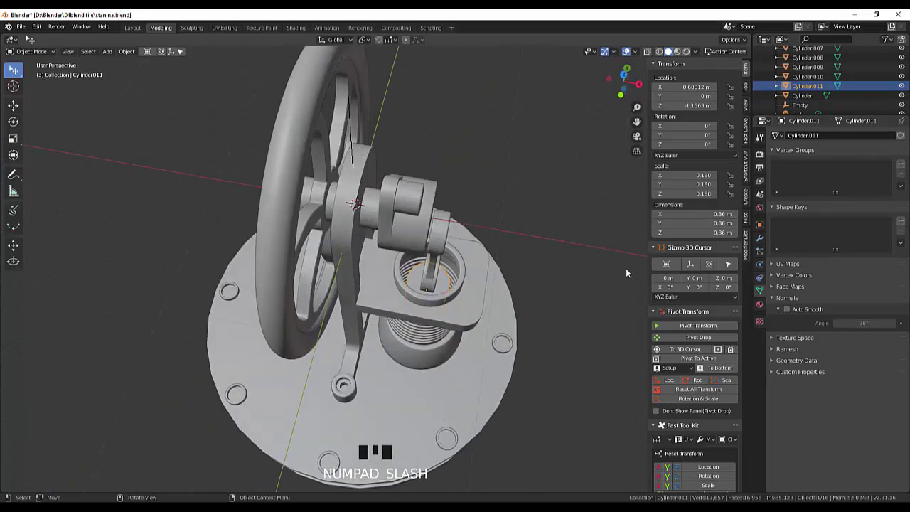
drag(626, 266, 455, 344)
click(456, 344)
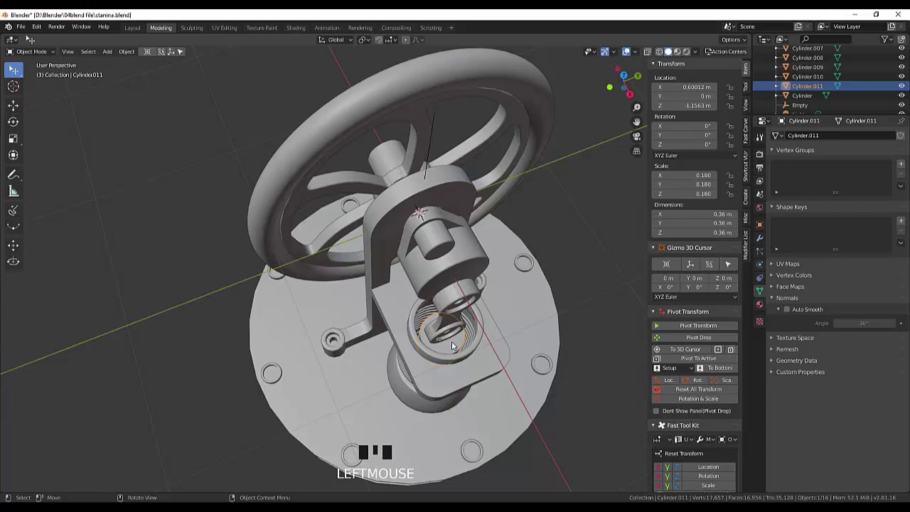
key(s)
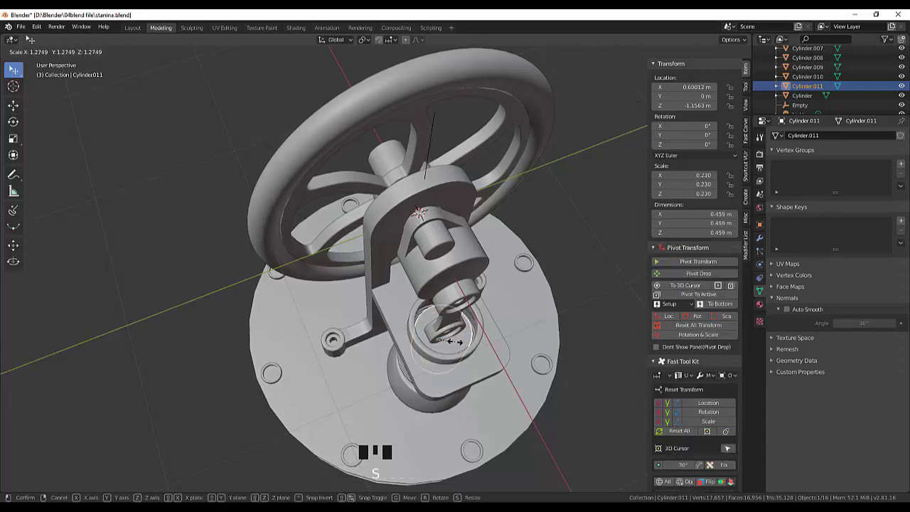
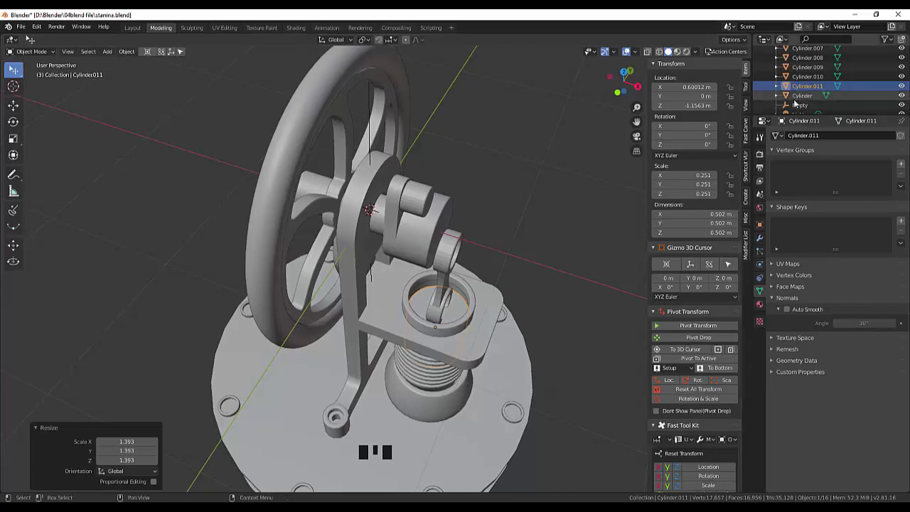
key(KP_Divide)
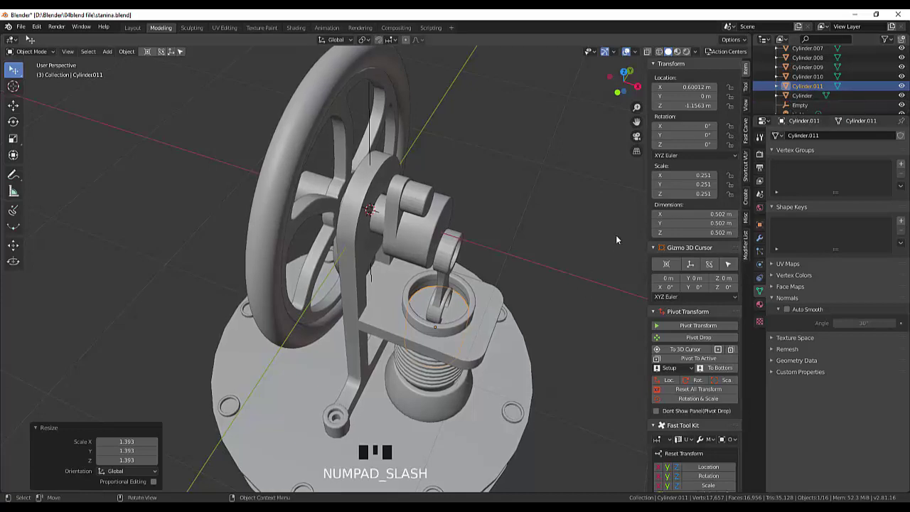
Step: Toggle Local View on the piston and rod, then clear the selection
click(607, 240)
key(KP_Divide)
click(593, 250)
key(KP_Divide)
key(KP_Divide)
click(578, 266)
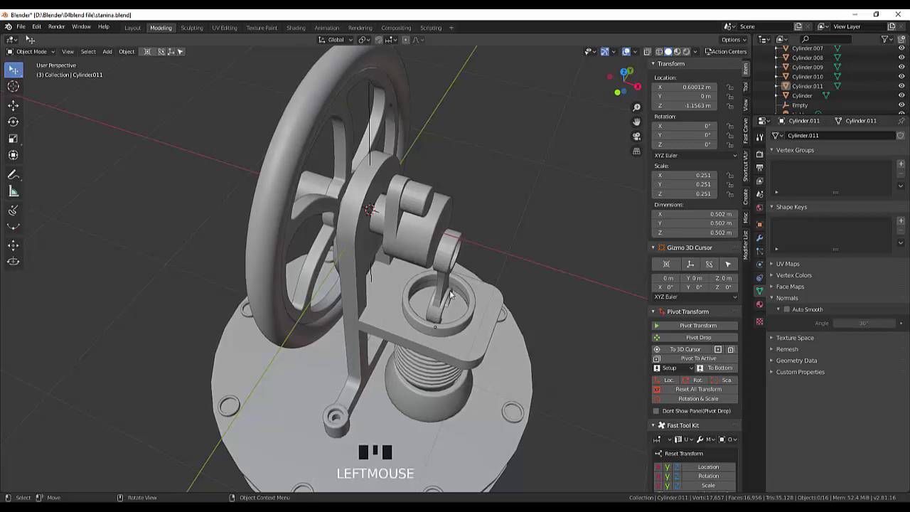
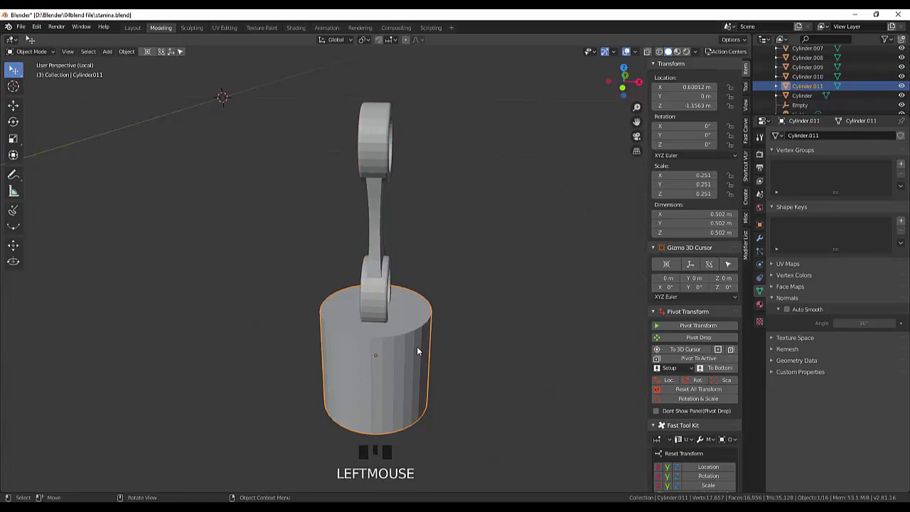
Step: Nudge the piston slightly upward before cutting across its top face
key(g)
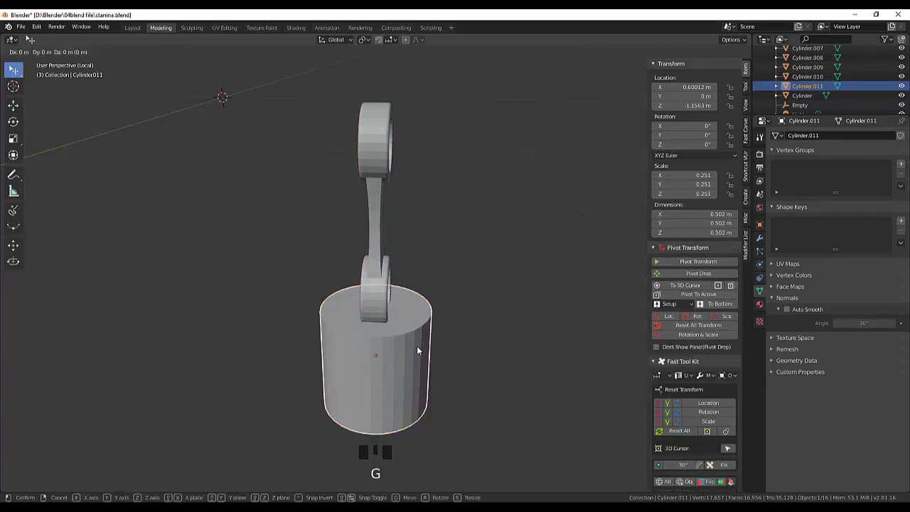
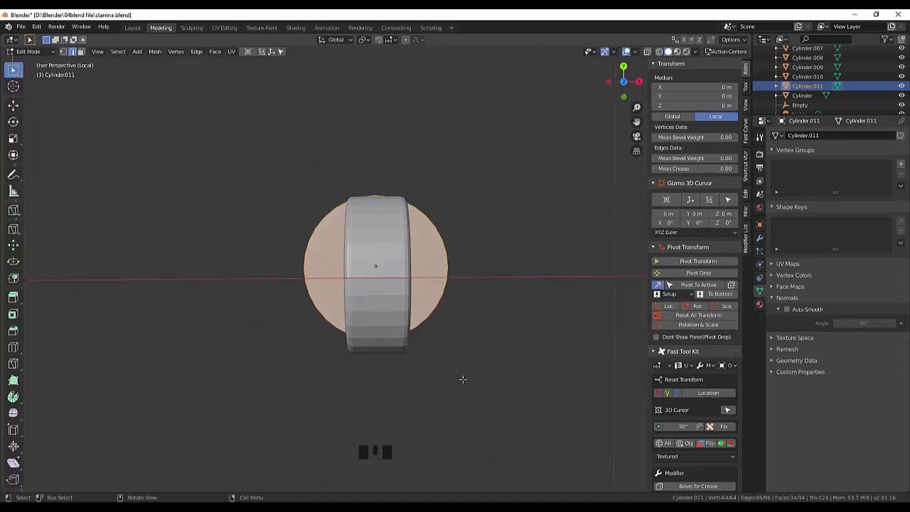
click(70, 51)
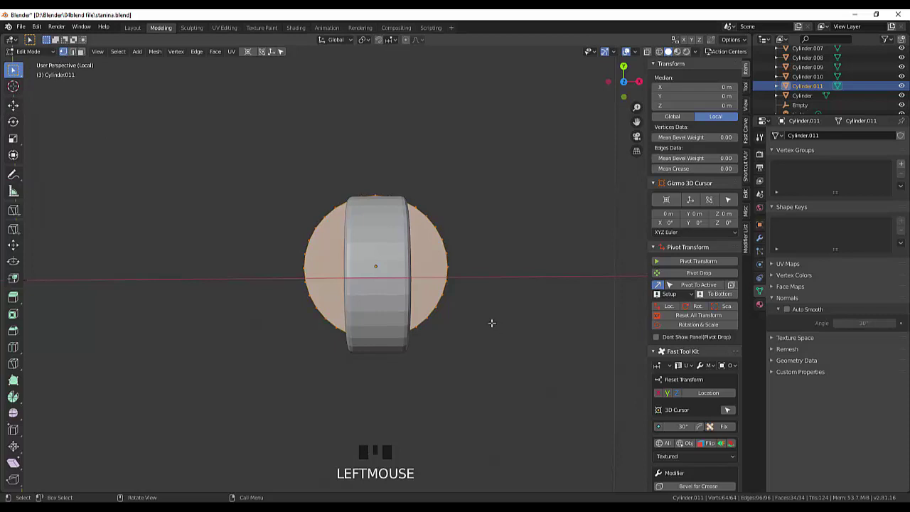
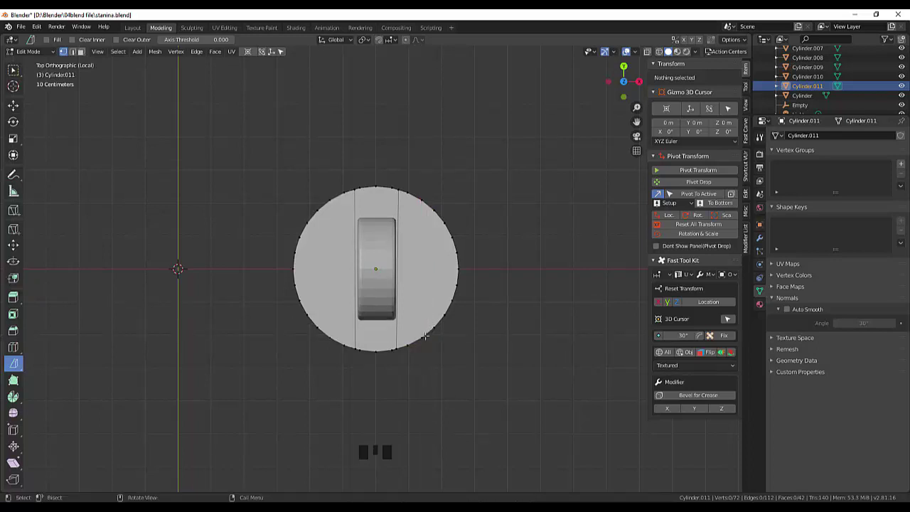
Step: Undo the stray cut and restart the Knife tool for a second line across the piston top
key(ctrl+z)
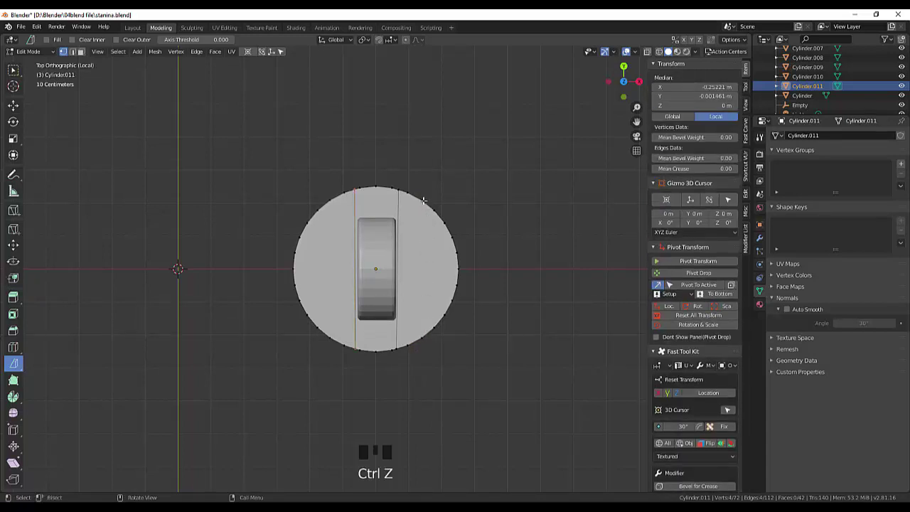
key(k)
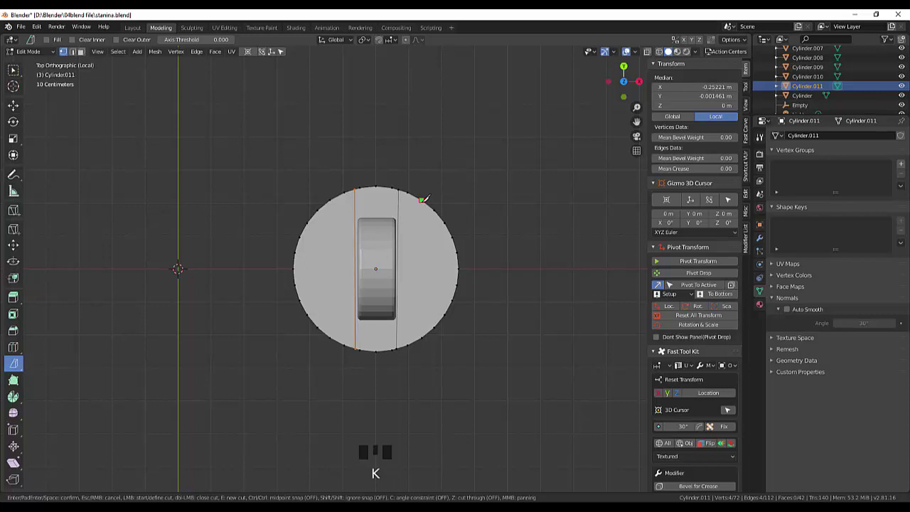
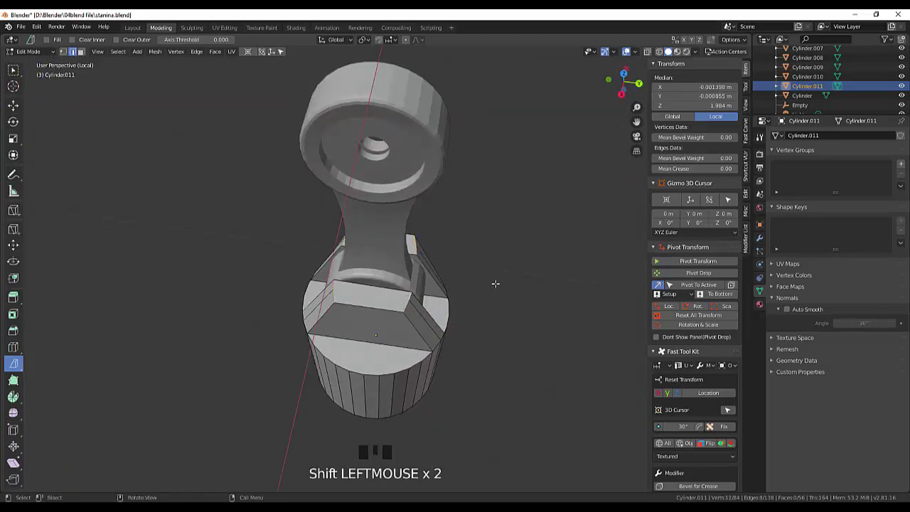
Step: Bevel the raised strip's edges and round over the piston head's top edge with Ctrl+B
key(ctrl+b)
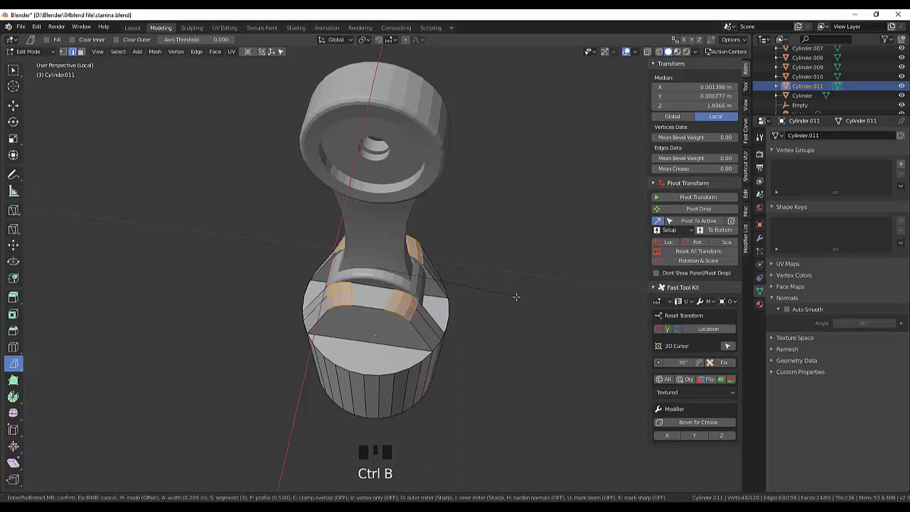
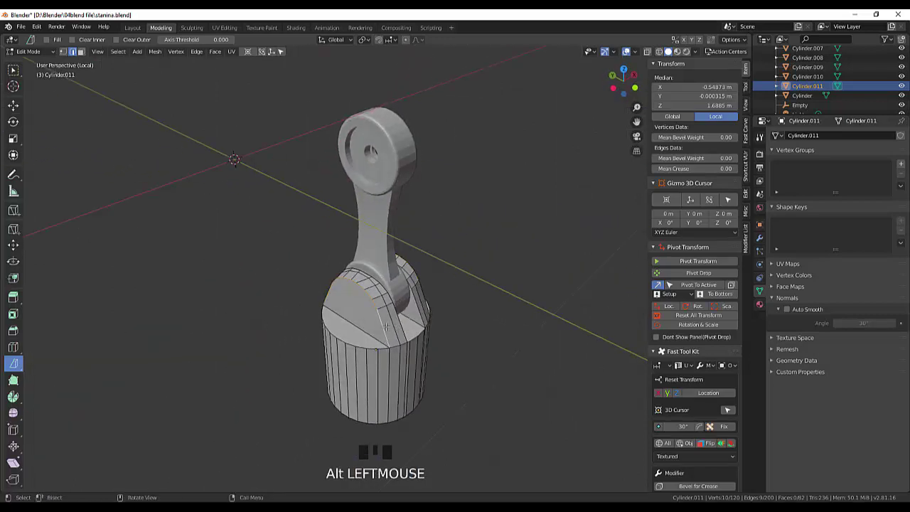
key(ctrl+b)
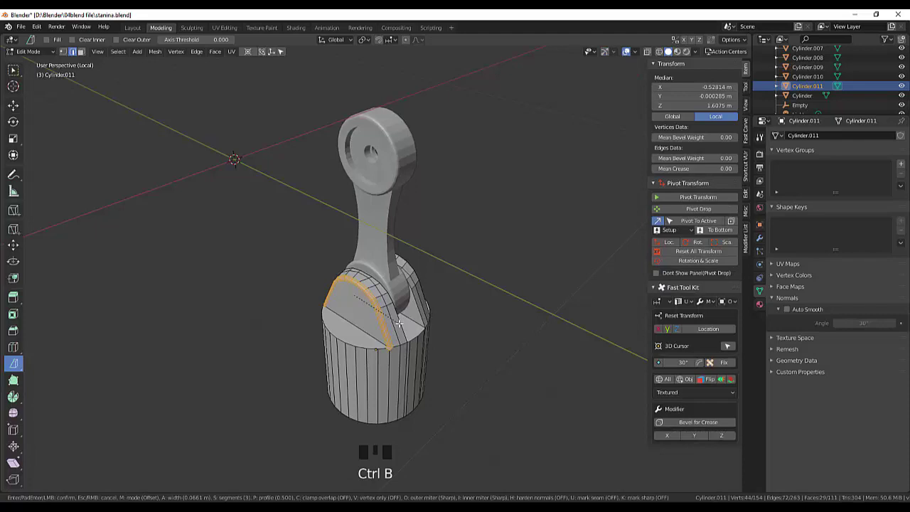
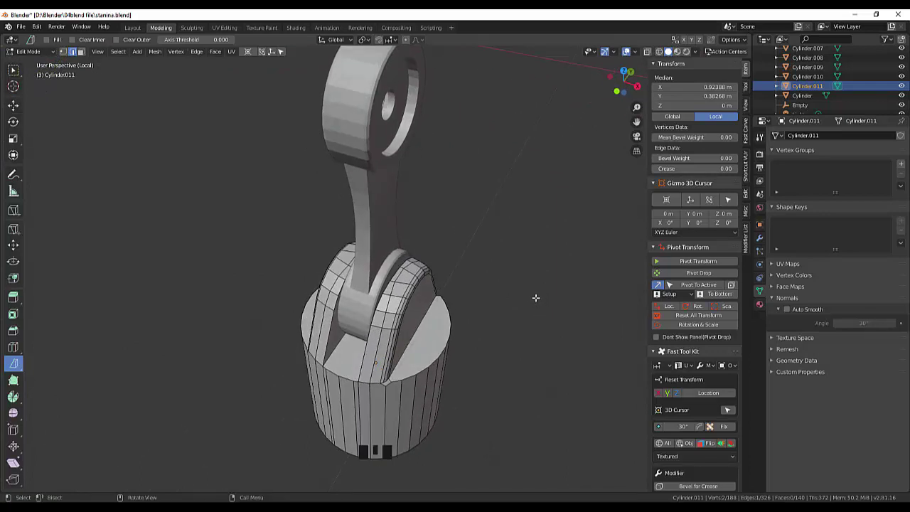
Step: Add a cylinder and shape it into a thin horizontal pin beside the piston head
key(shift+a)
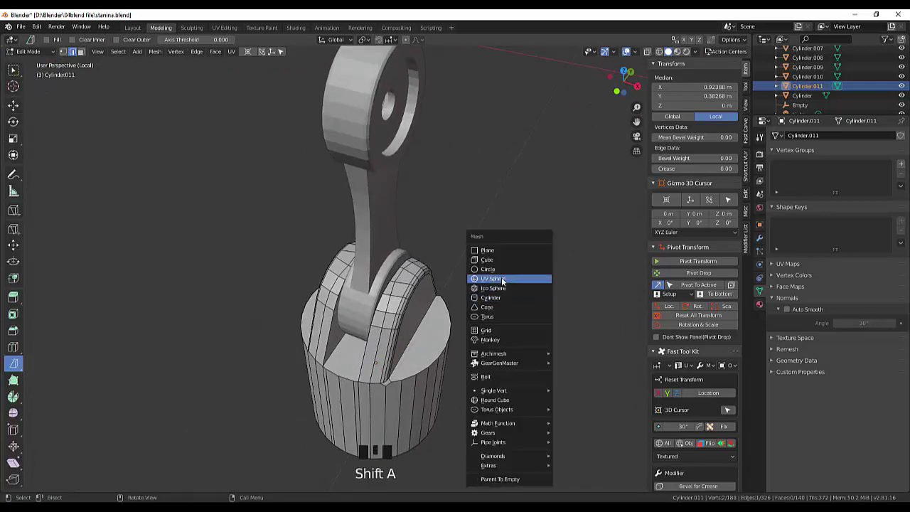
scroll(down, 3)
scroll(down, 3)
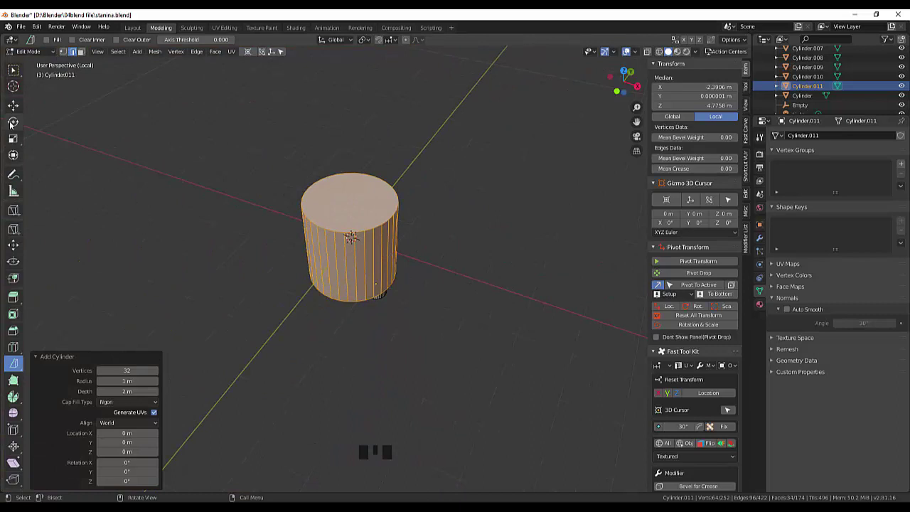
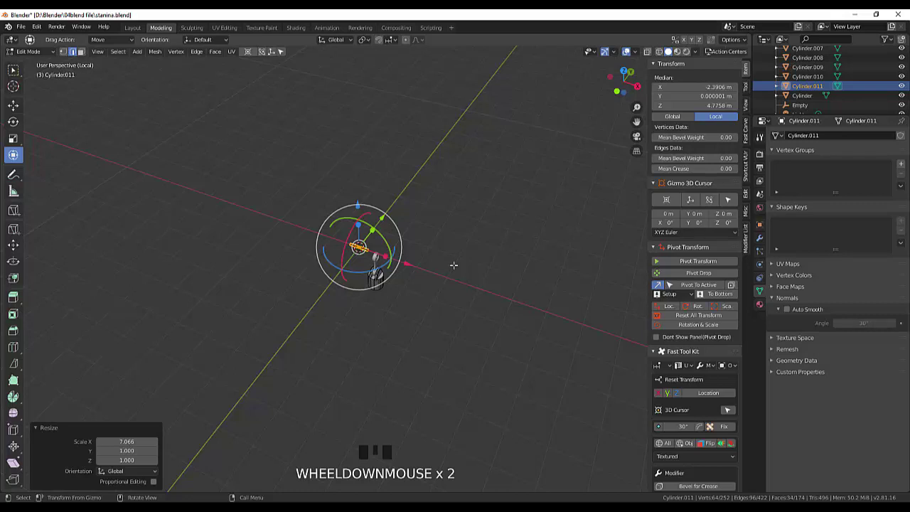
key(KP_0)
key(KP_1)
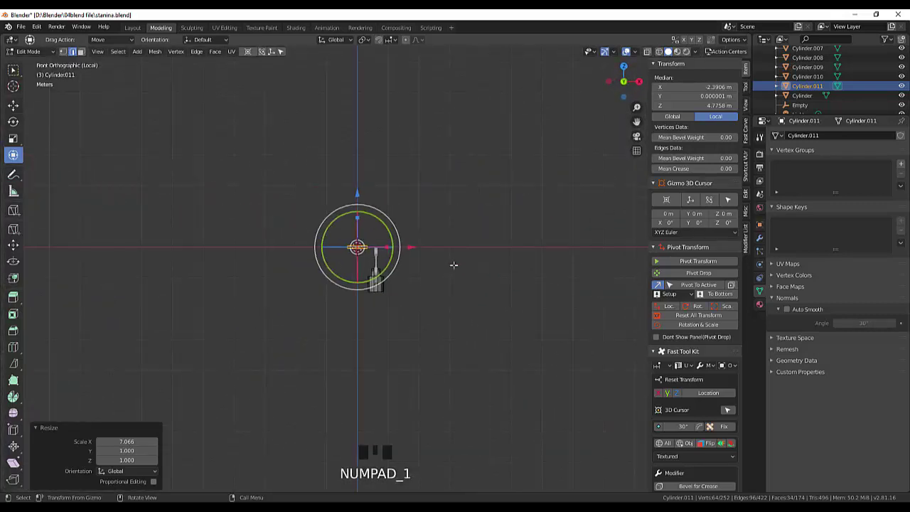
key(KP_1)
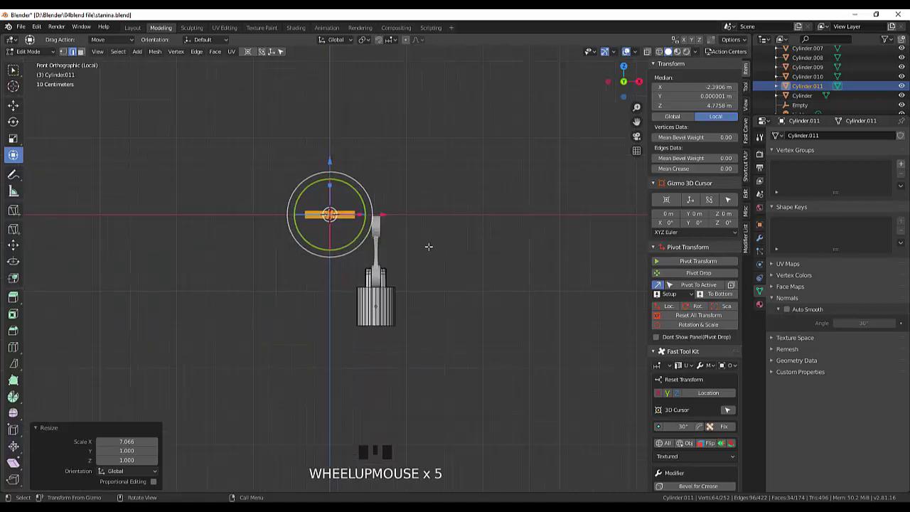
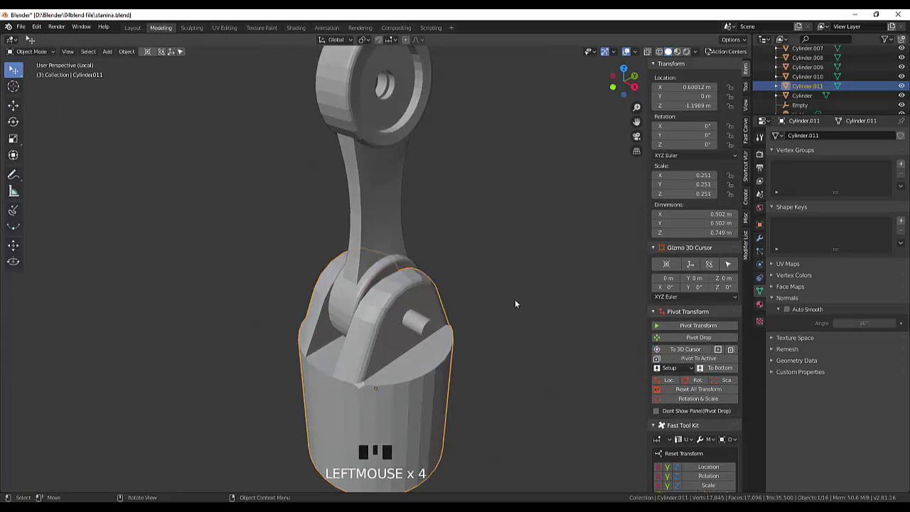
Step: Separate the pin geometry from the piston mesh into its own object, Cylinder.012
drag(519, 301, 435, 320)
click(436, 320)
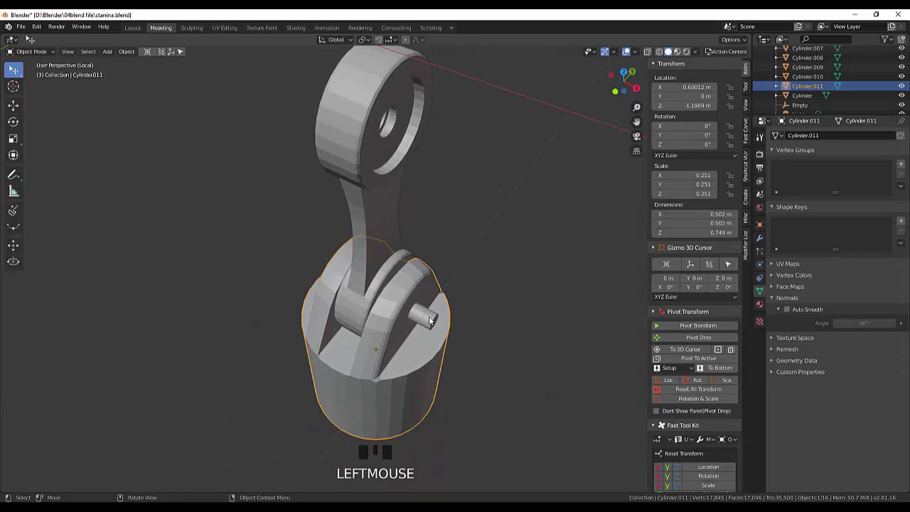
click(428, 357)
click(511, 345)
click(434, 326)
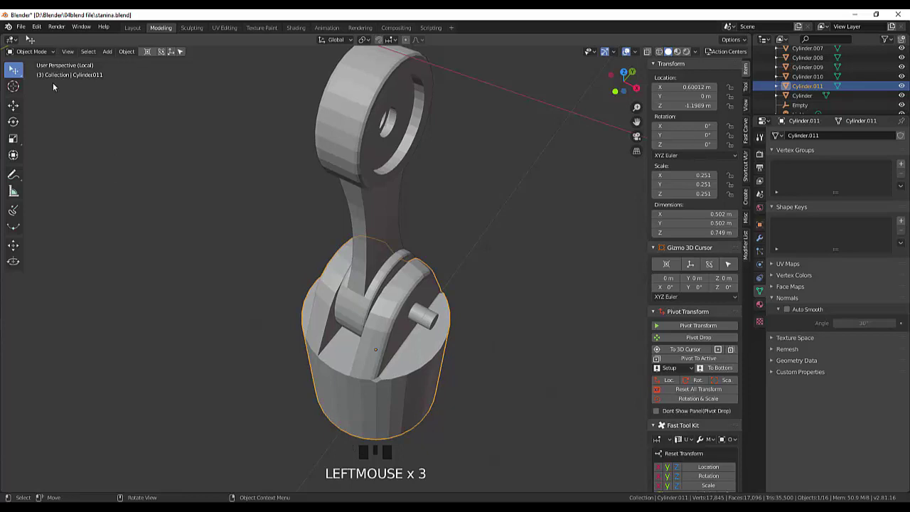
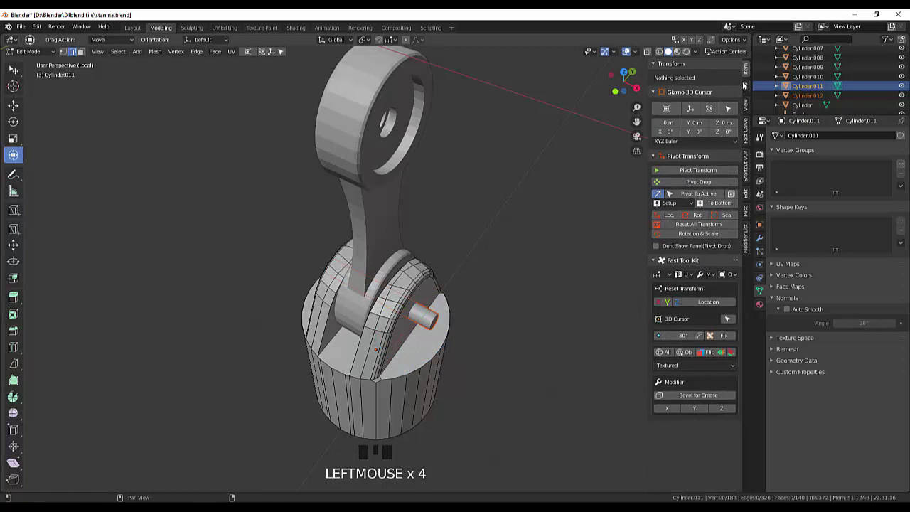
Step: Set the piston Cylinder.011 as the Fast Carve boolean target
click(753, 140)
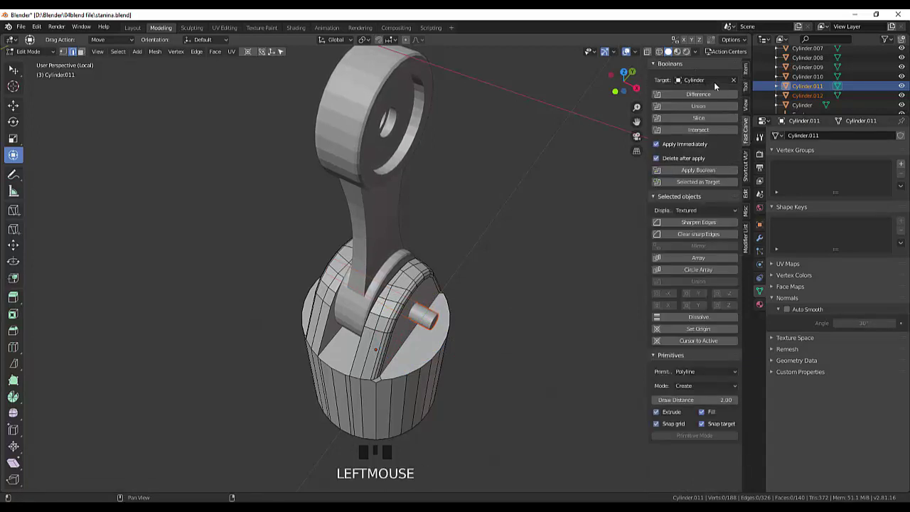
click(742, 79)
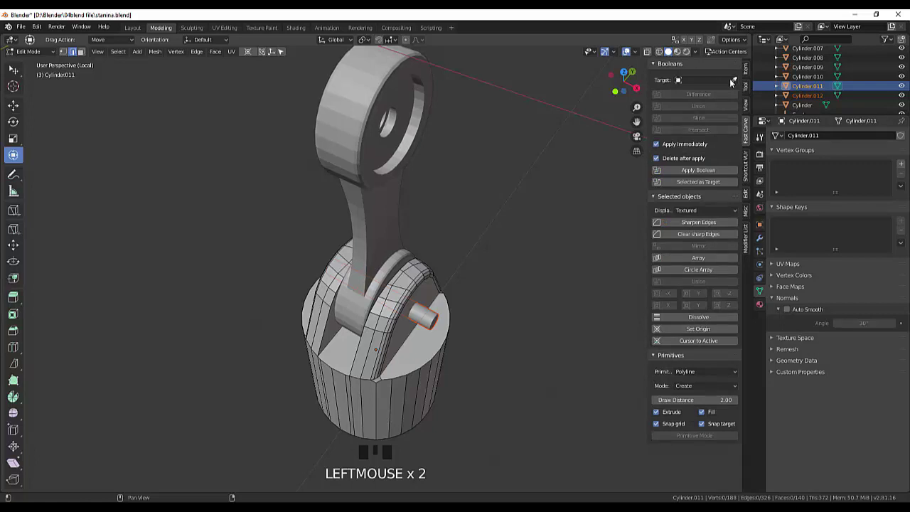
click(736, 81)
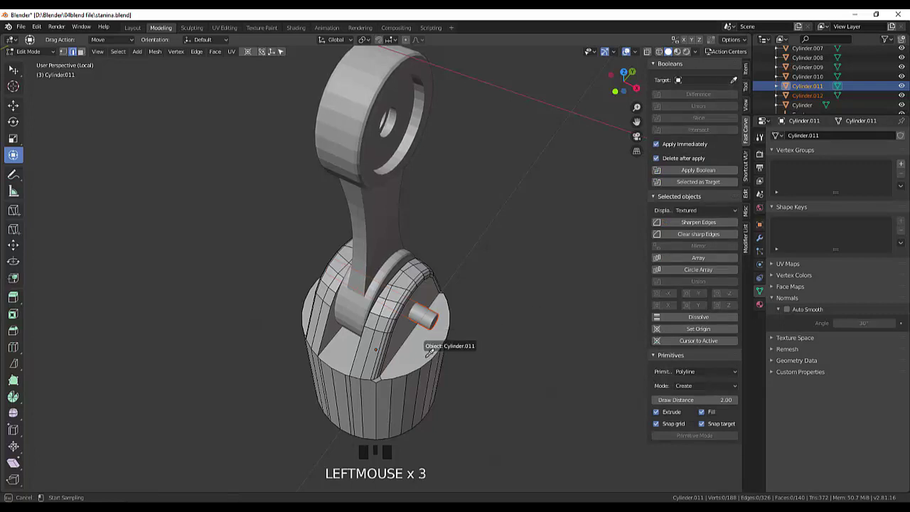
drag(38, 53, 702, 86)
Step: Subtract the pin from the piston with Difference, boring a hole through its side
click(586, 211)
click(431, 320)
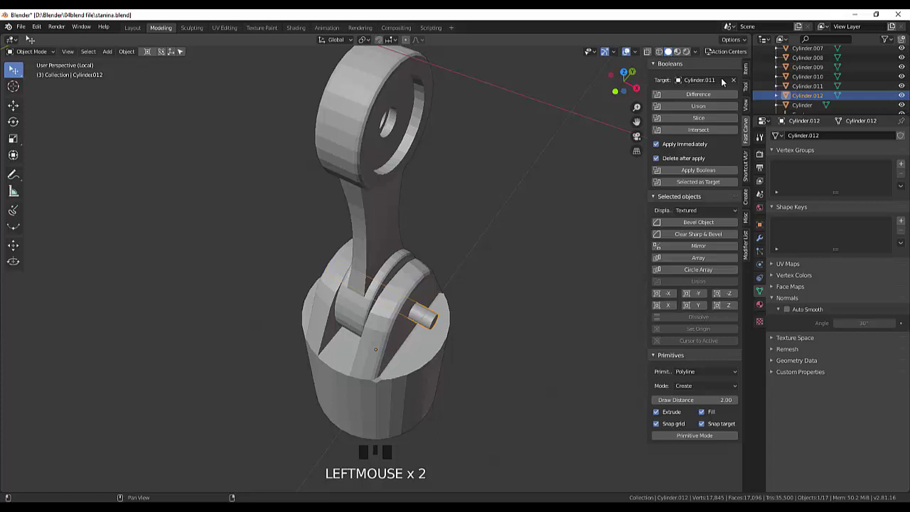
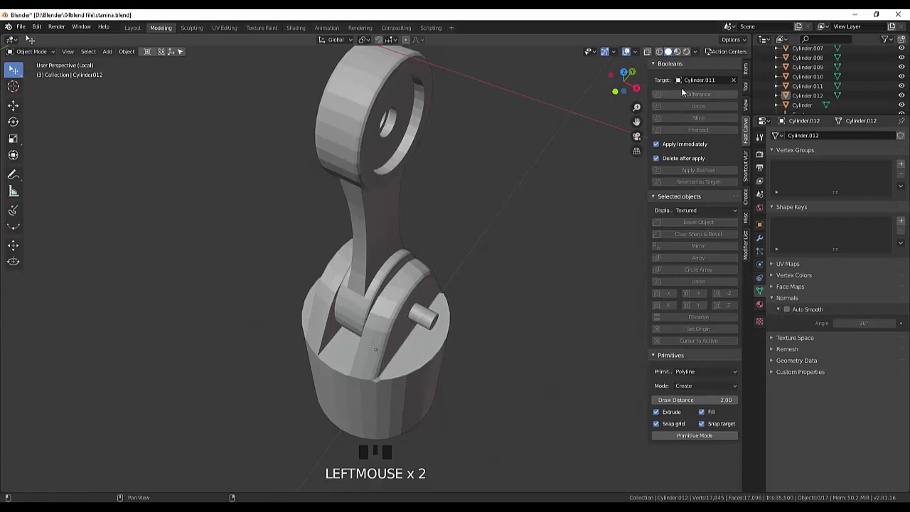
click(437, 327)
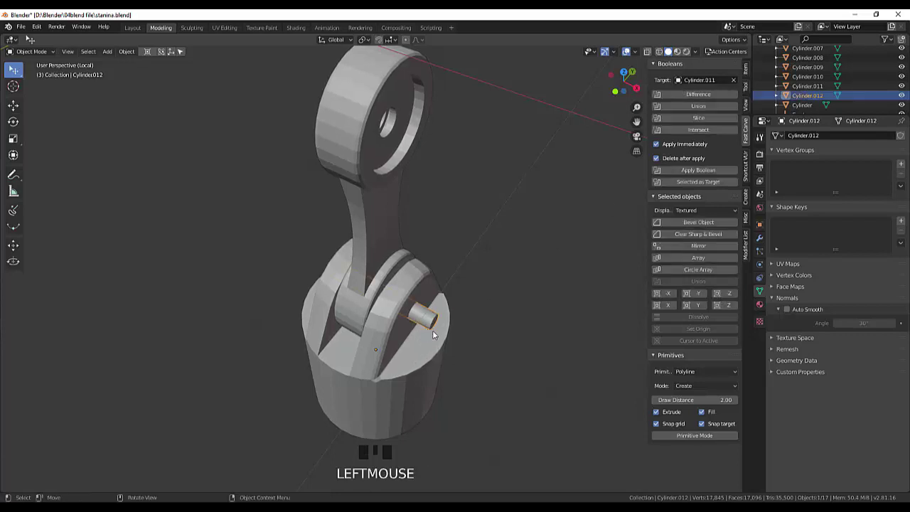
drag(707, 100, 648, 142)
drag(519, 272, 497, 231)
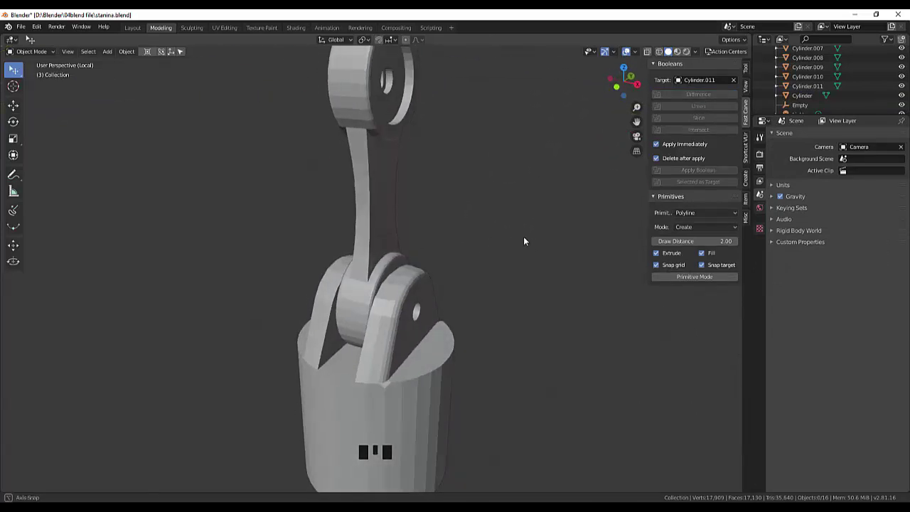
scroll(down, 3)
scroll(up, 3)
scroll(down, 3)
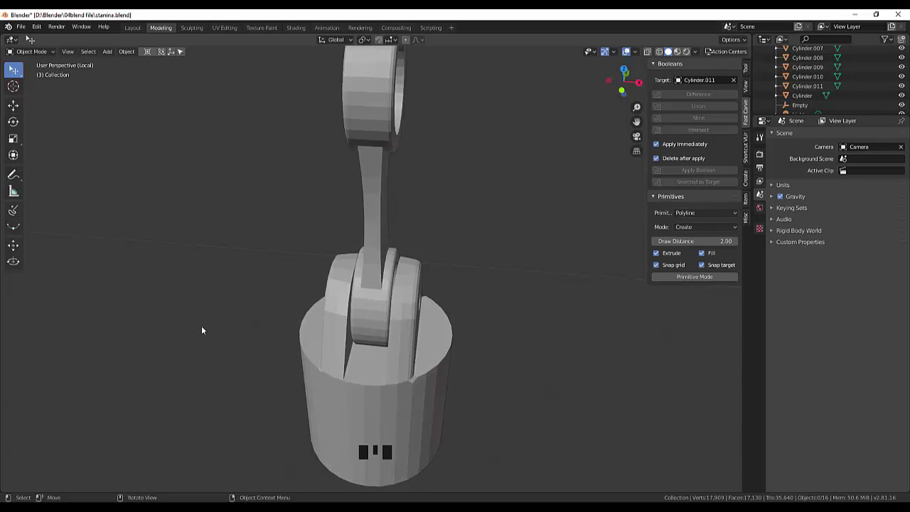
scroll(down, 3)
drag(433, 318, 386, 317)
scroll(down, 3)
scroll(up, 3)
scroll(up, 3)
scroll(down, 3)
click(476, 324)
scroll(down, 3)
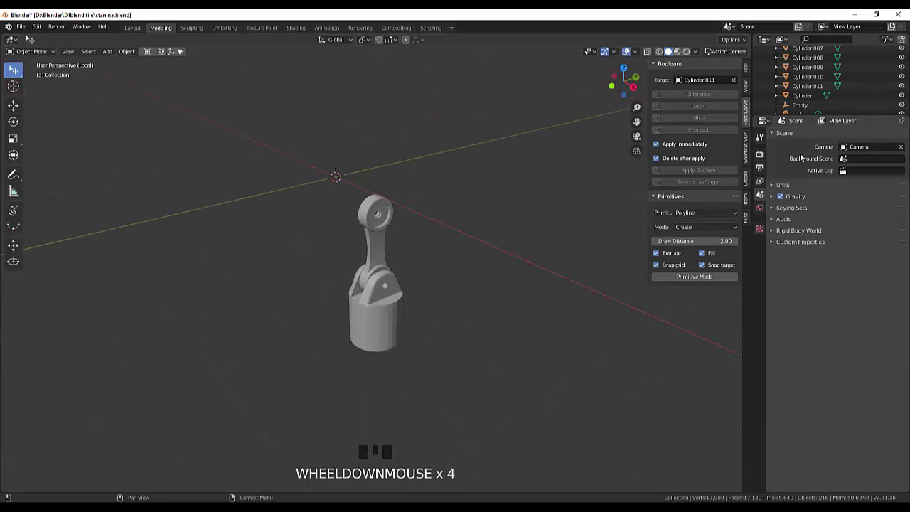
click(819, 304)
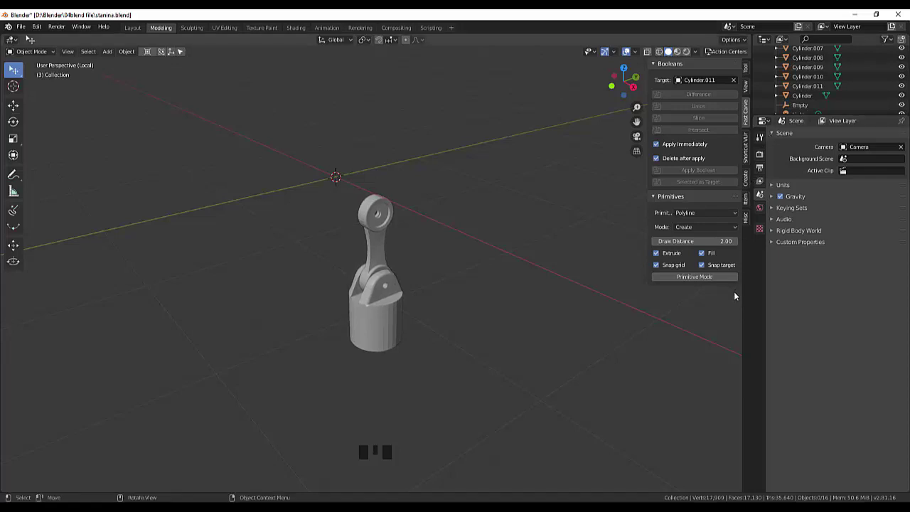
Step: Shade the piston smooth with Auto Smooth keeping sharp edges, then select the connecting rod
click(395, 335)
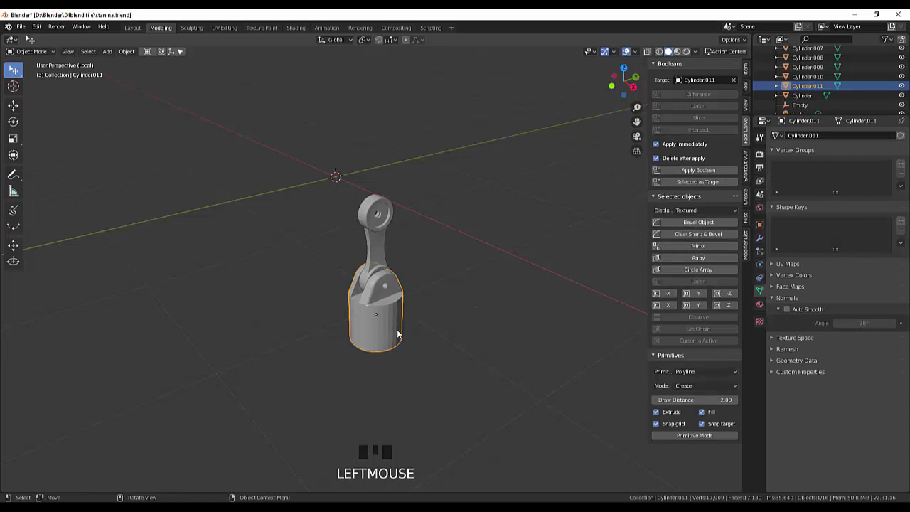
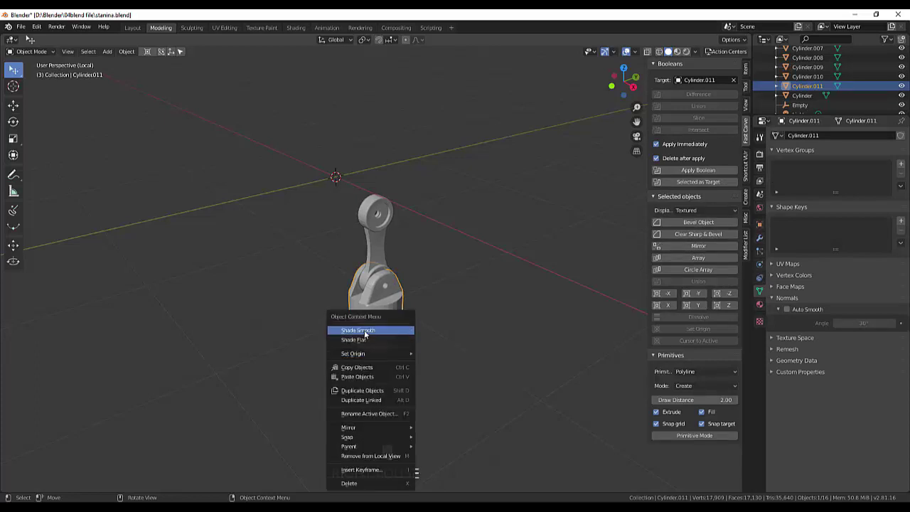
drag(372, 329, 440, 341)
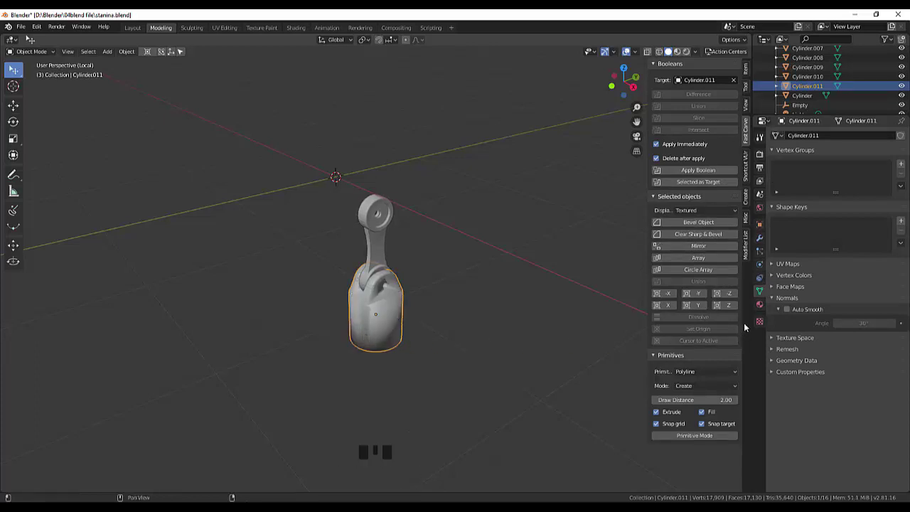
click(767, 295)
click(765, 294)
click(791, 310)
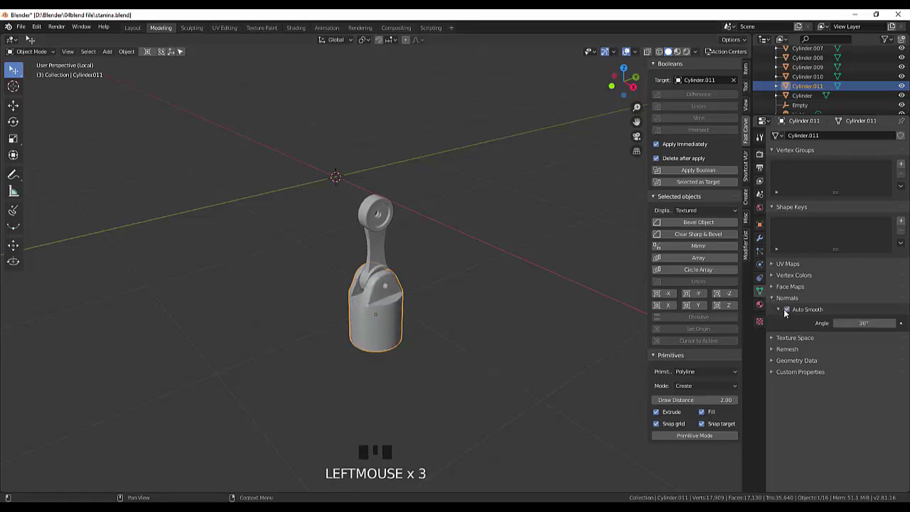
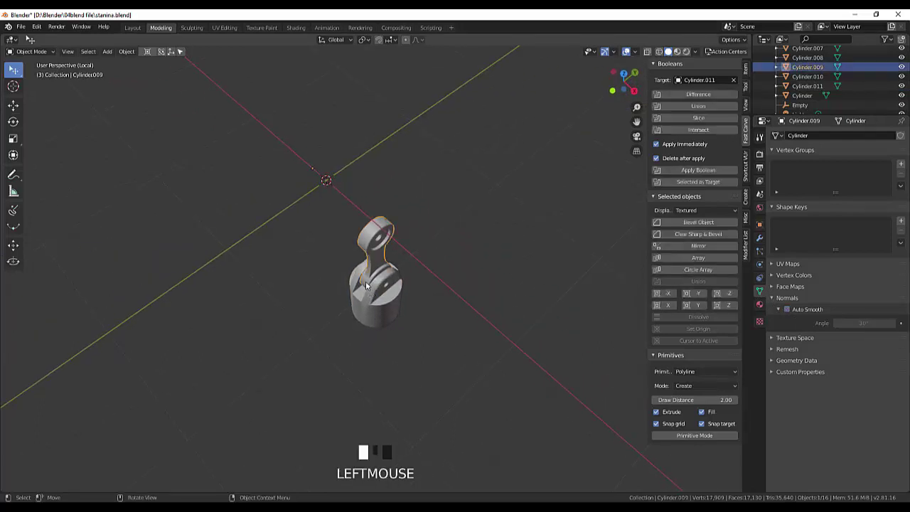
click(793, 312)
click(792, 312)
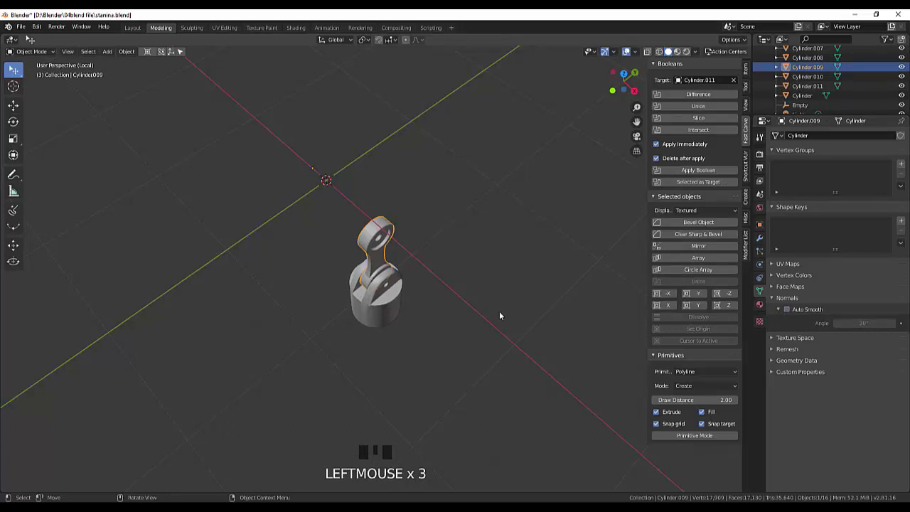
Step: Shade the connecting rod smooth and leave Local View to show the whole engine
drag(503, 314, 792, 312)
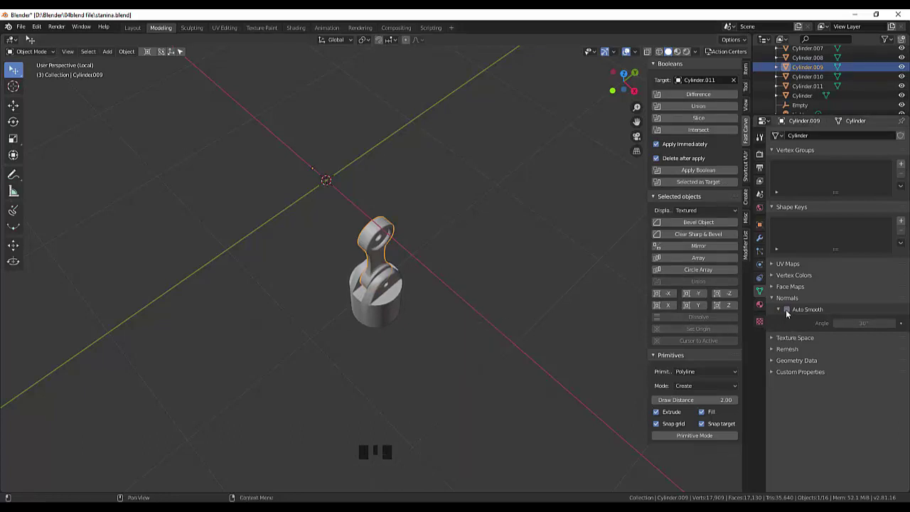
click(793, 309)
click(504, 356)
drag(507, 326, 472, 302)
key(KP_Divide)
Step: Select the crank pin Cylinder.010 beside the flywheel and shade it smooth too
drag(476, 310, 419, 196)
click(419, 197)
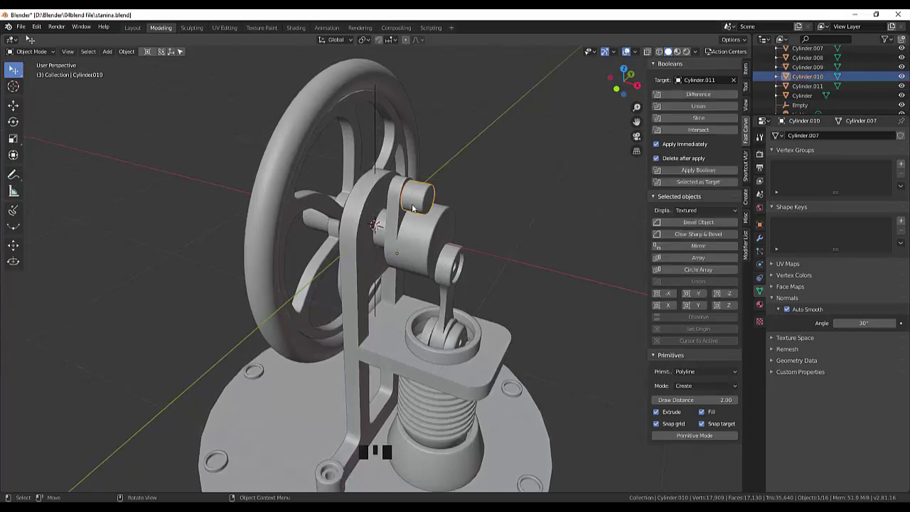
drag(416, 207, 536, 245)
click(536, 245)
drag(543, 246, 581, 220)
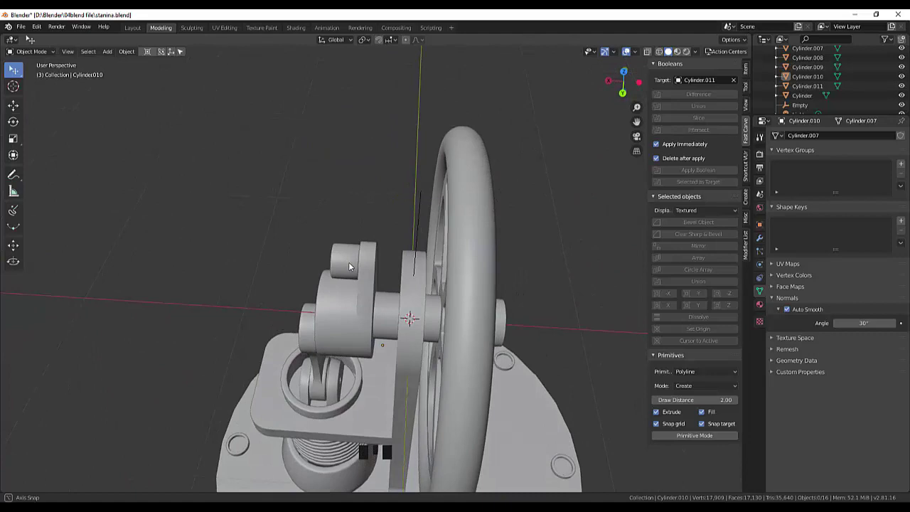
Step: Bevel the edge around the flywheel hub's flat end face
click(393, 334)
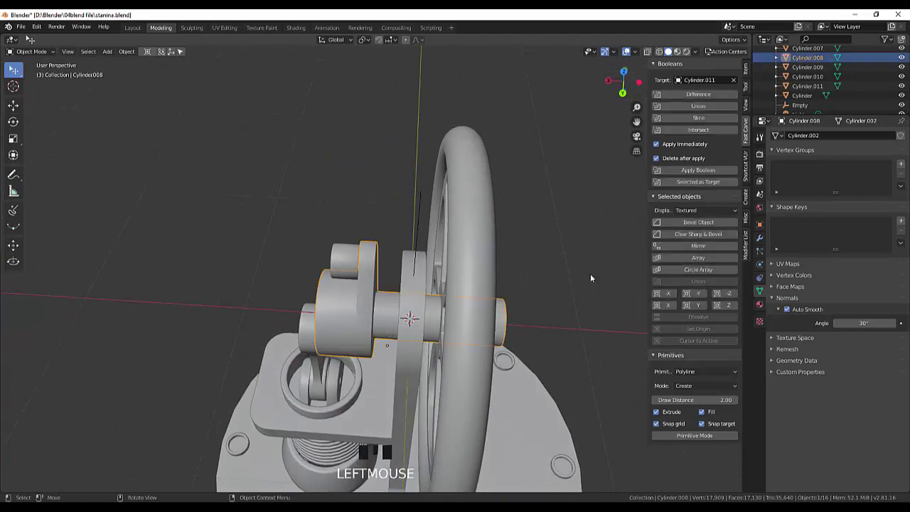
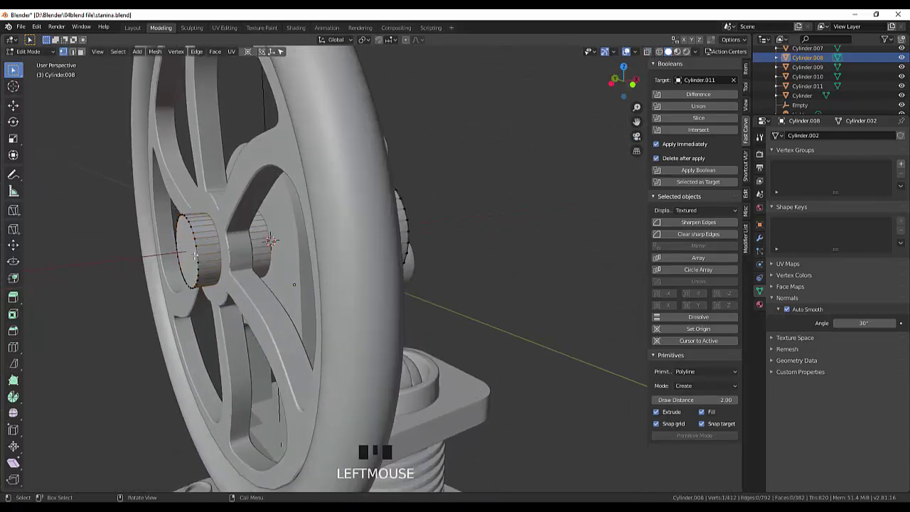
click(77, 52)
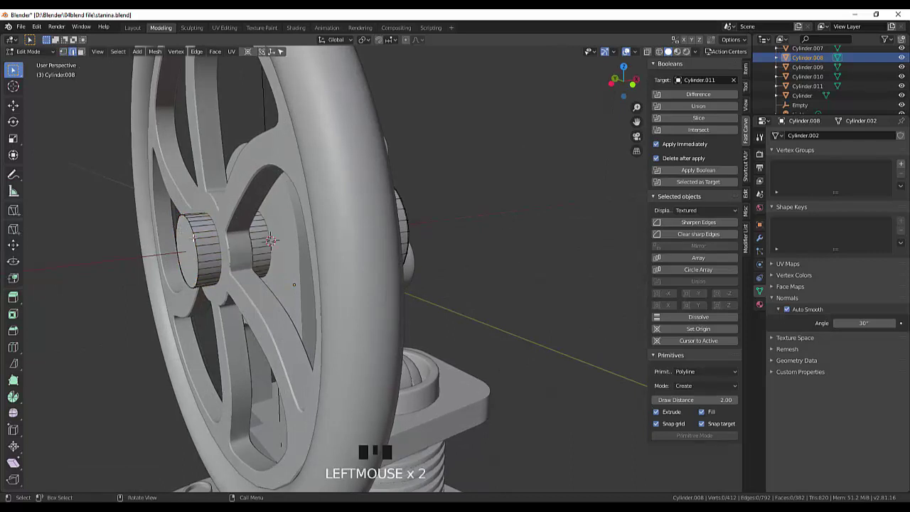
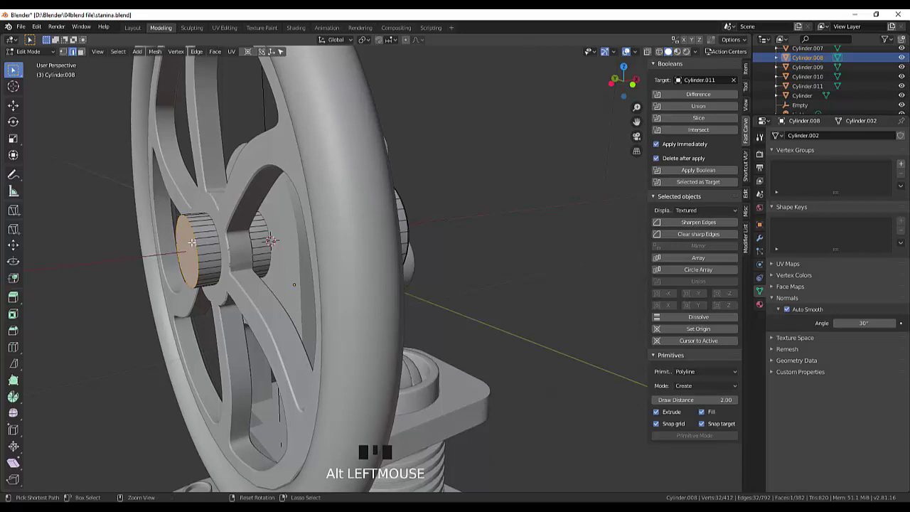
key(ctrl+b)
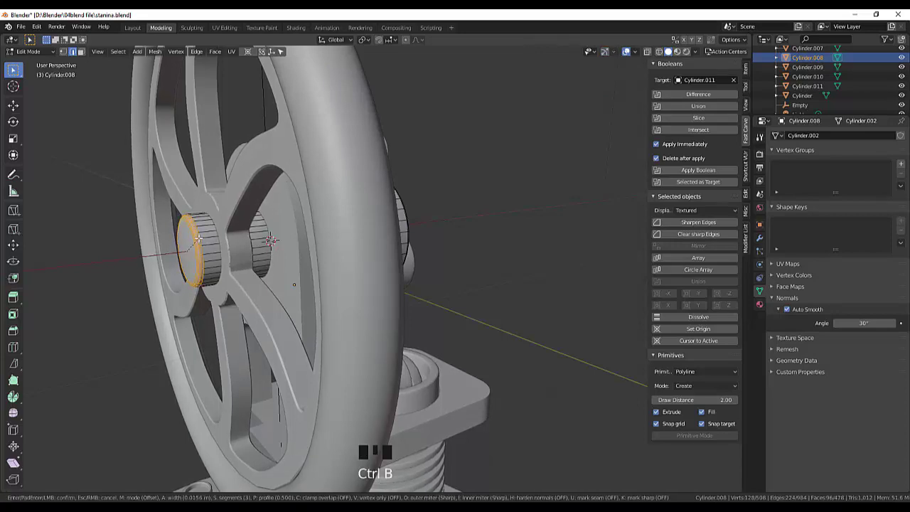
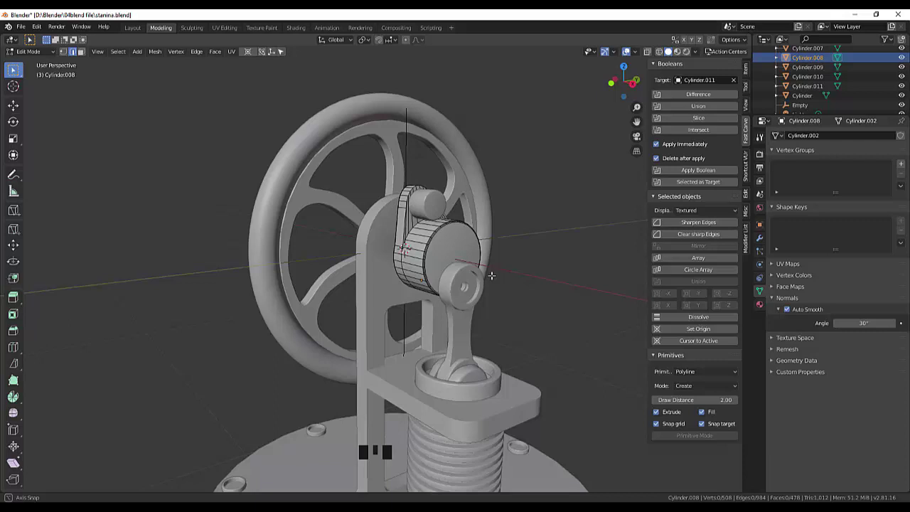
scroll(down, 3)
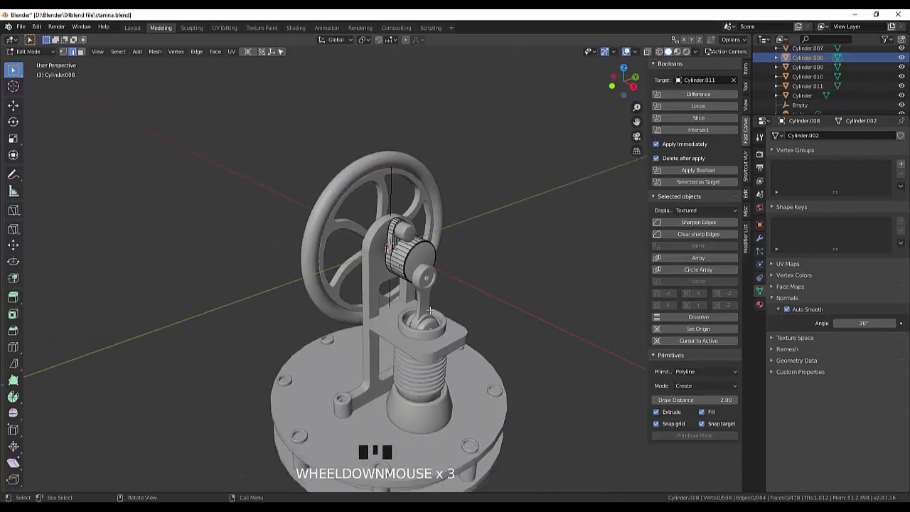
scroll(down, 3)
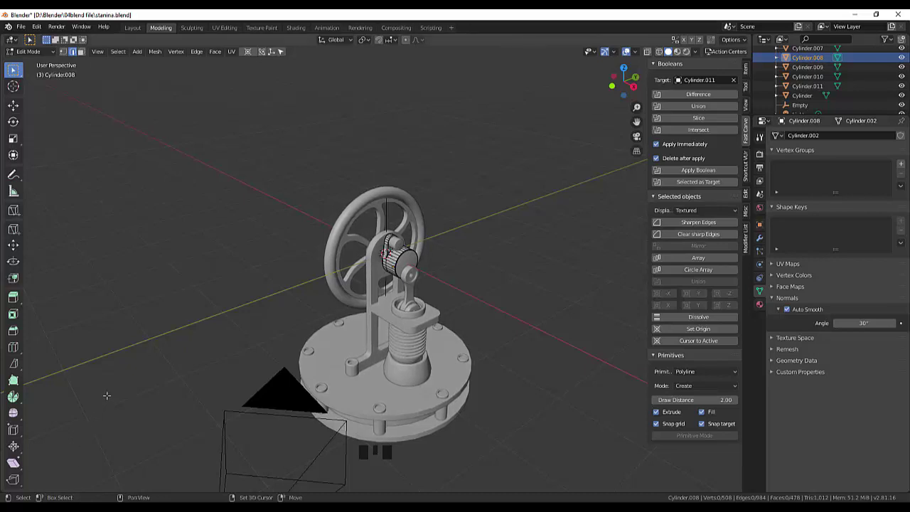
Step: Add a threaded Bolt mesh and switch its head from hex to CAP
key(shift+a)
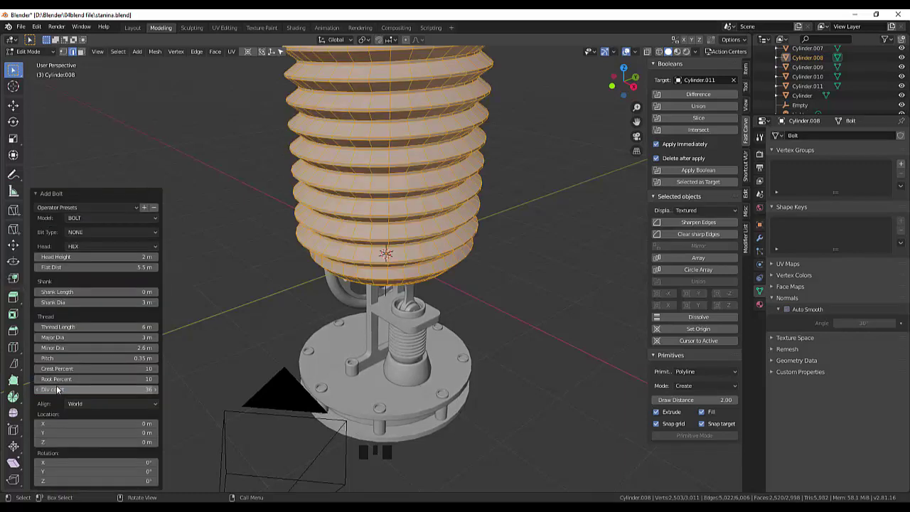
scroll(down, 3)
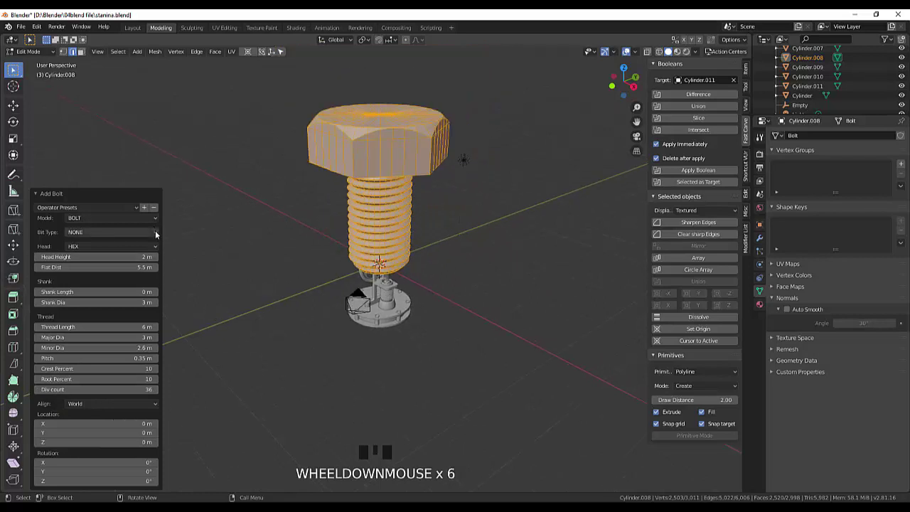
click(160, 221)
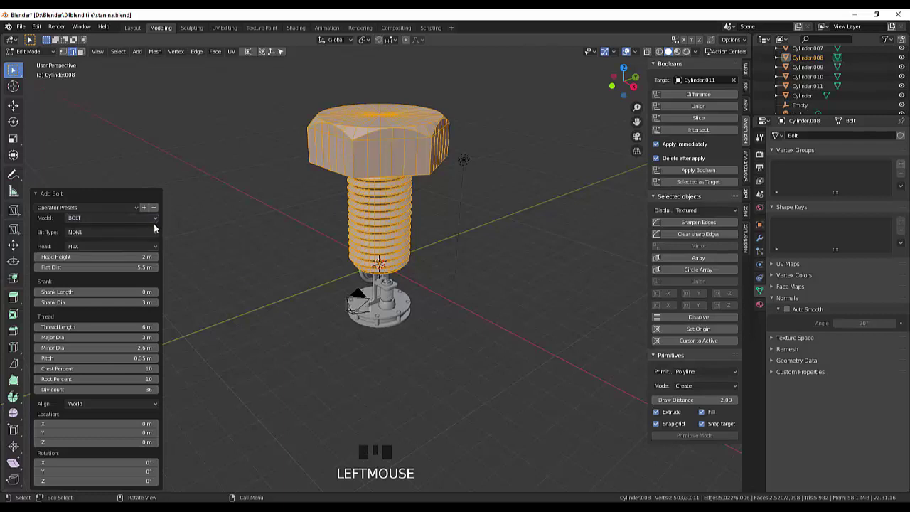
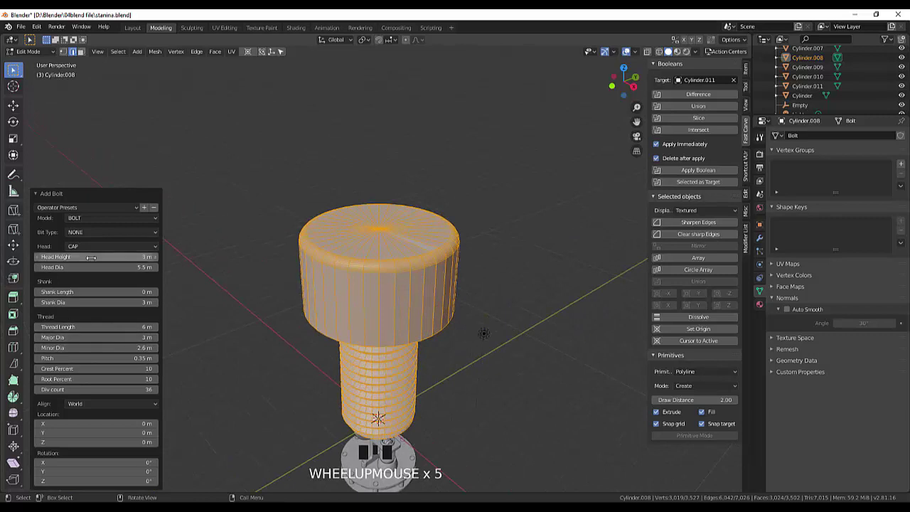
click(95, 247)
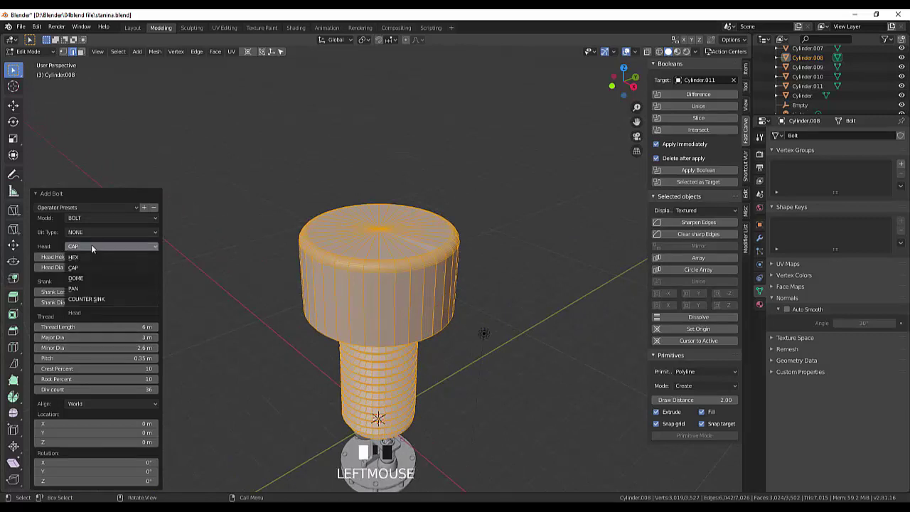
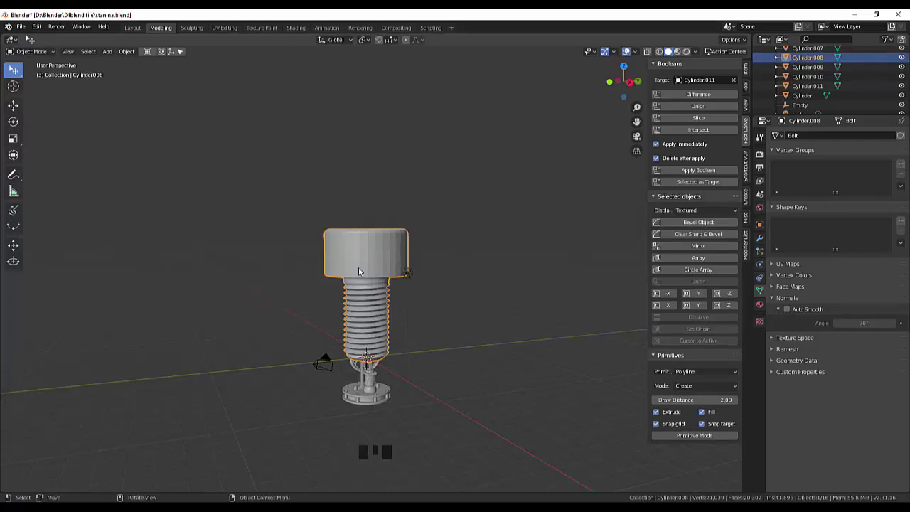
Step: Scale the cap-head bolt down to 0.507 so it matches the hub
drag(366, 268, 792, 315)
click(794, 312)
scroll(down, 3)
scroll(up, 3)
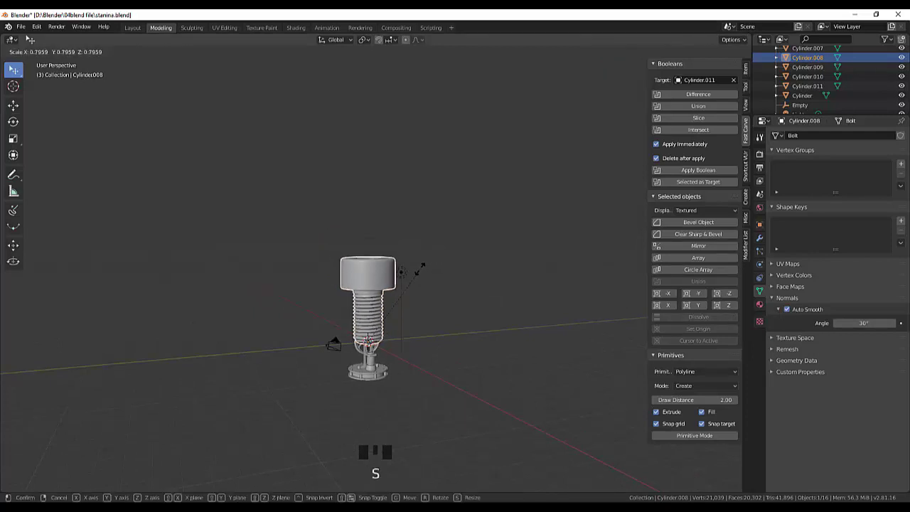
scroll(up, 3)
scroll(down, 3)
drag(400, 342, 395, 308)
scroll(up, 3)
drag(394, 308, 339, 252)
click(340, 252)
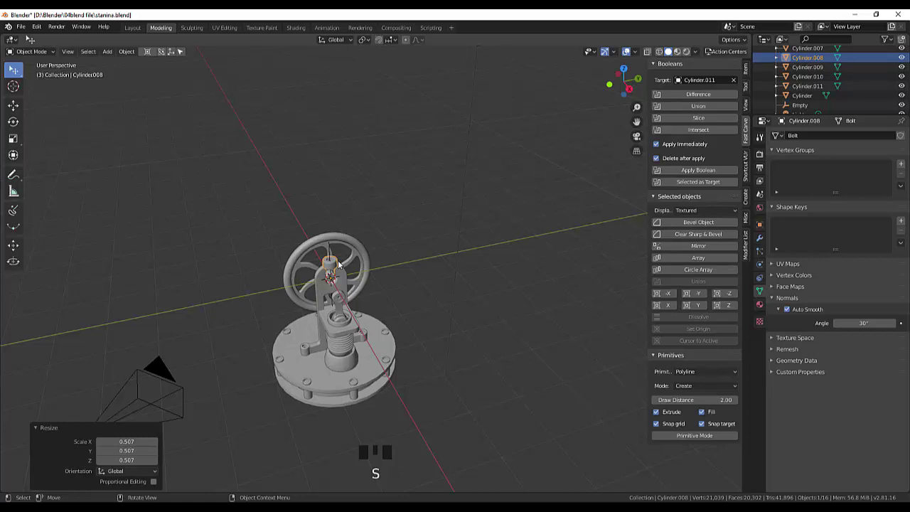
Step: Move the bolt out beside the flywheel to X 1.27, Y 0.593, Z -0.109
key(KP_1)
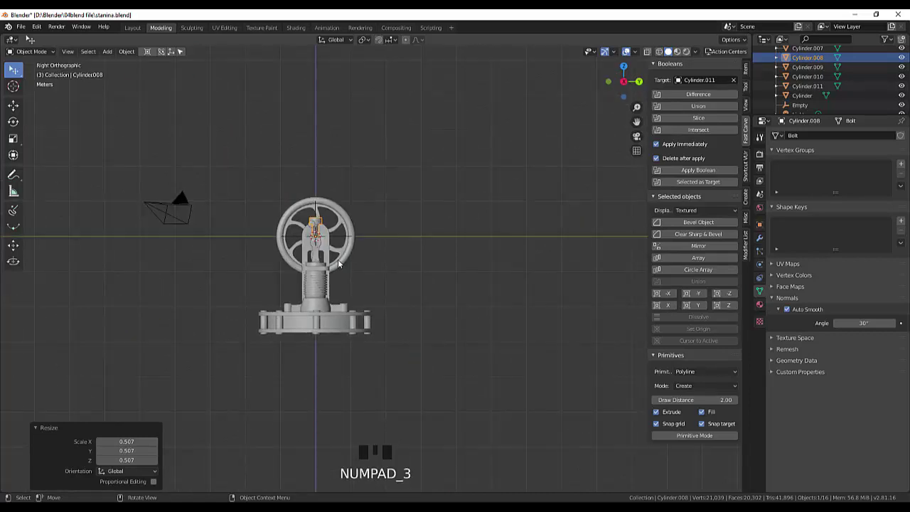
scroll(up, 3)
drag(373, 233, 443, 253)
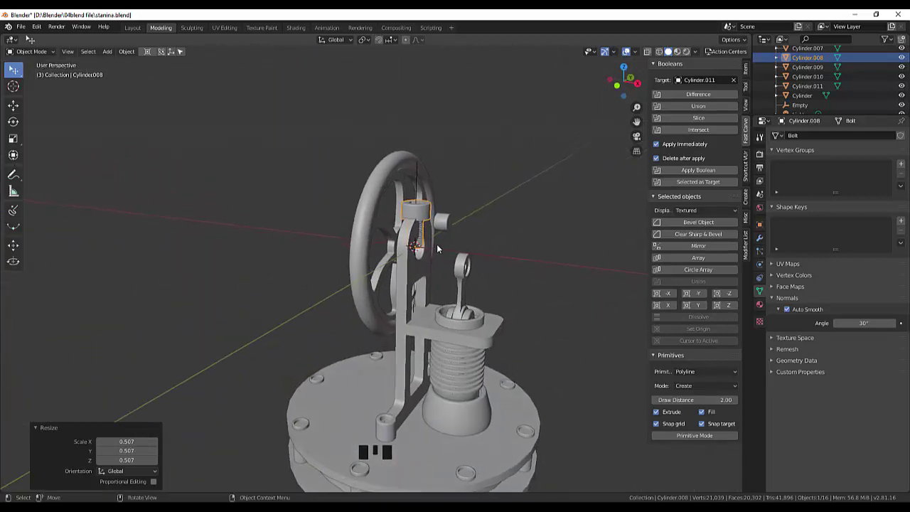
click(431, 213)
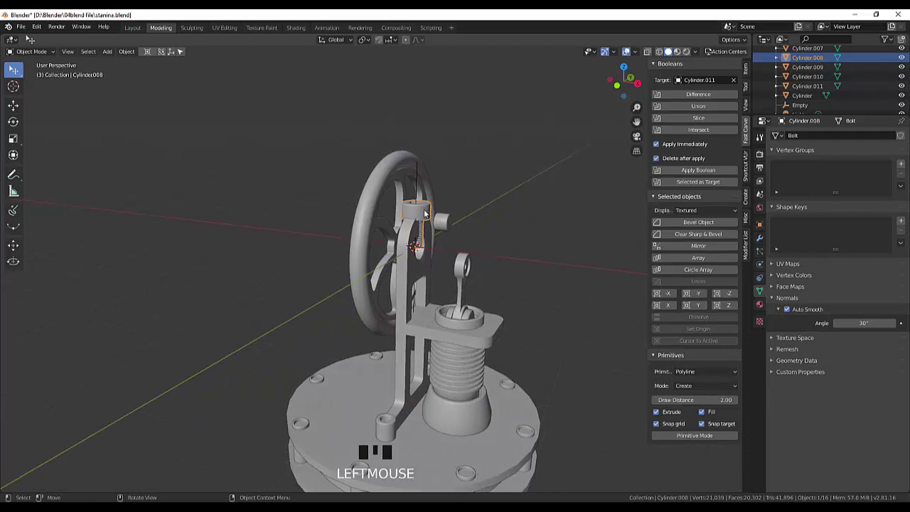
key(g)
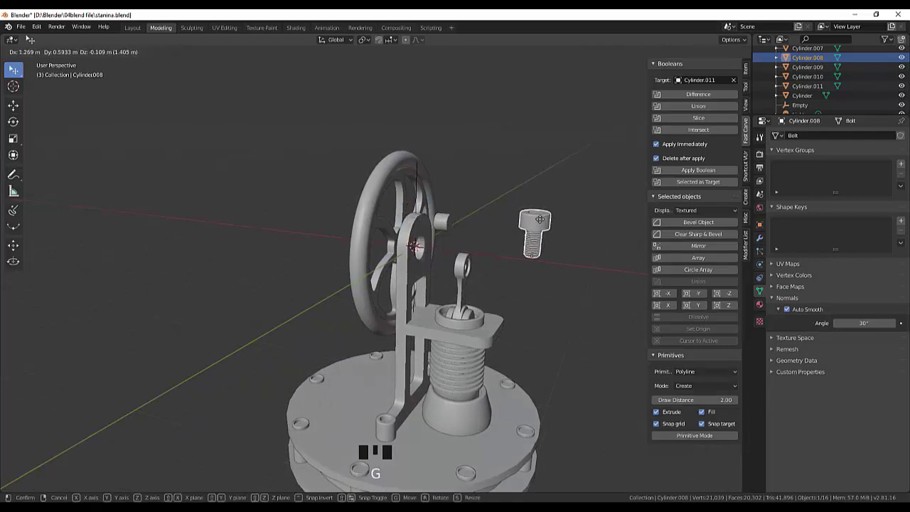
drag(575, 227, 530, 221)
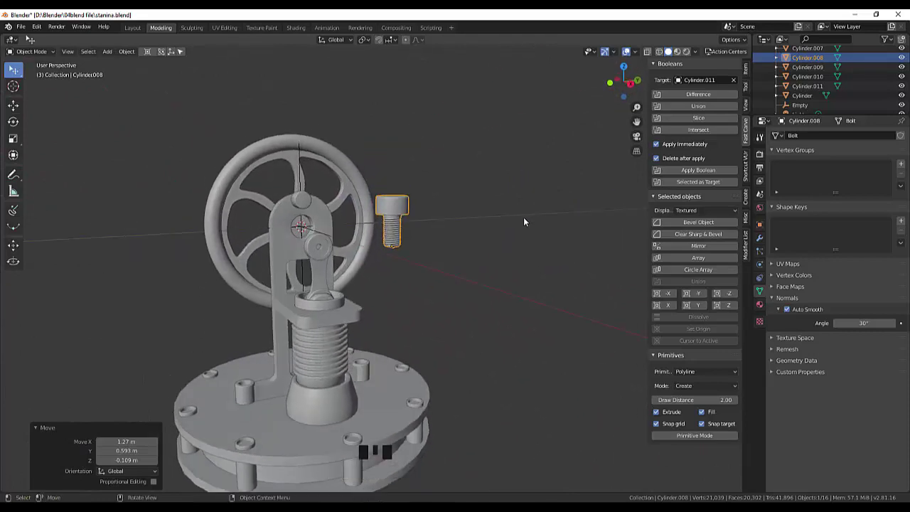
Step: Orbit to check the bolt's placement and select the upright frame and axle empty
scroll(down, 3)
scroll(up, 3)
drag(512, 227, 824, 106)
scroll(down, 3)
scroll(down, 3)
scroll(up, 3)
scroll(up, 3)
click(321, 278)
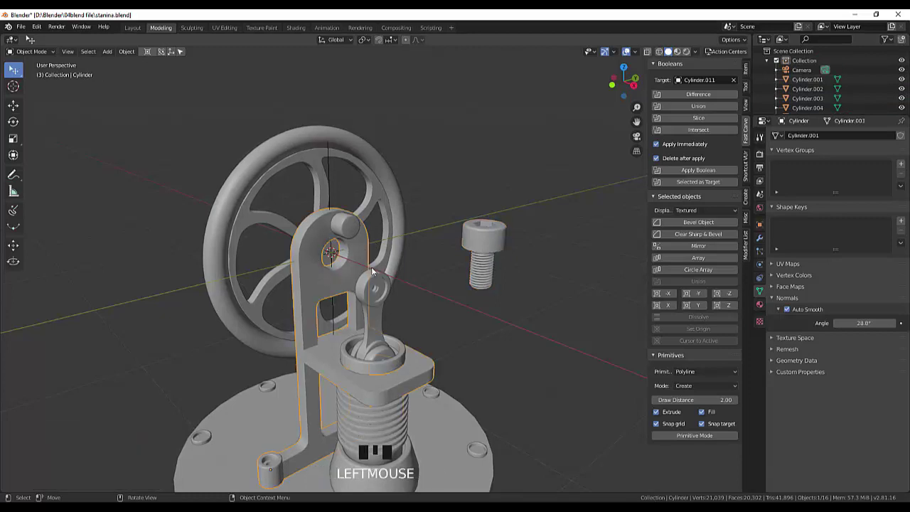
click(427, 272)
click(362, 264)
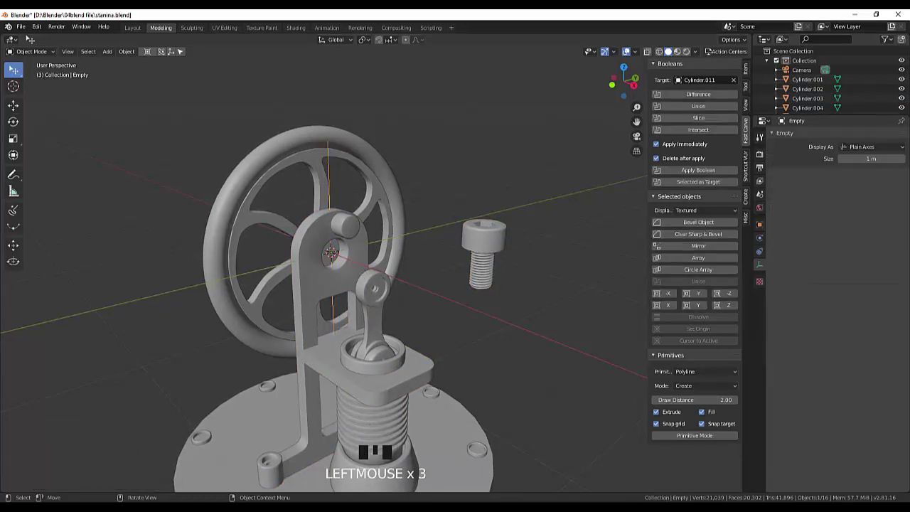